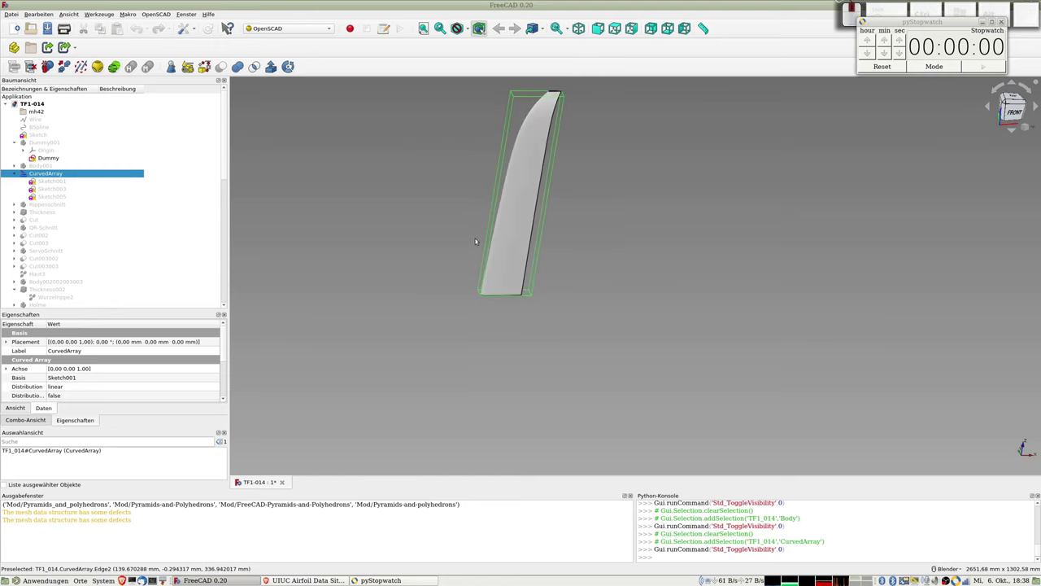
- Toggle visibility of the array's profile sketches Sketch001, Sketch003 and the Sketch005 hull curve
{"action": "scroll", "scroll_direction": "up", "scroll_amount": 3}
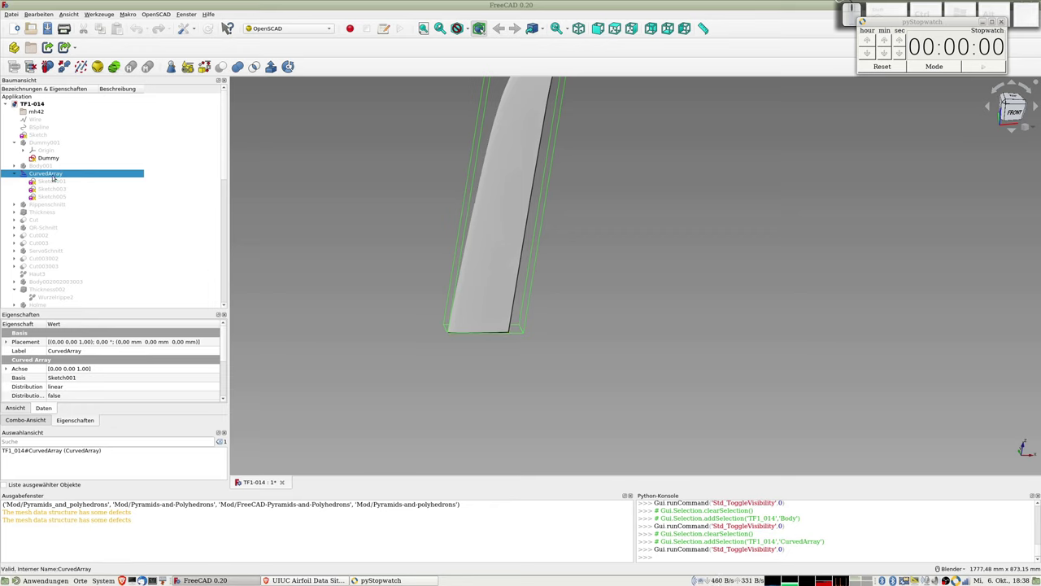
{"action": "left_click", "coordinate": [57, 181]}
{"action": "key", "text": "space"}
{"action": "left_click", "coordinate": [57, 186]}
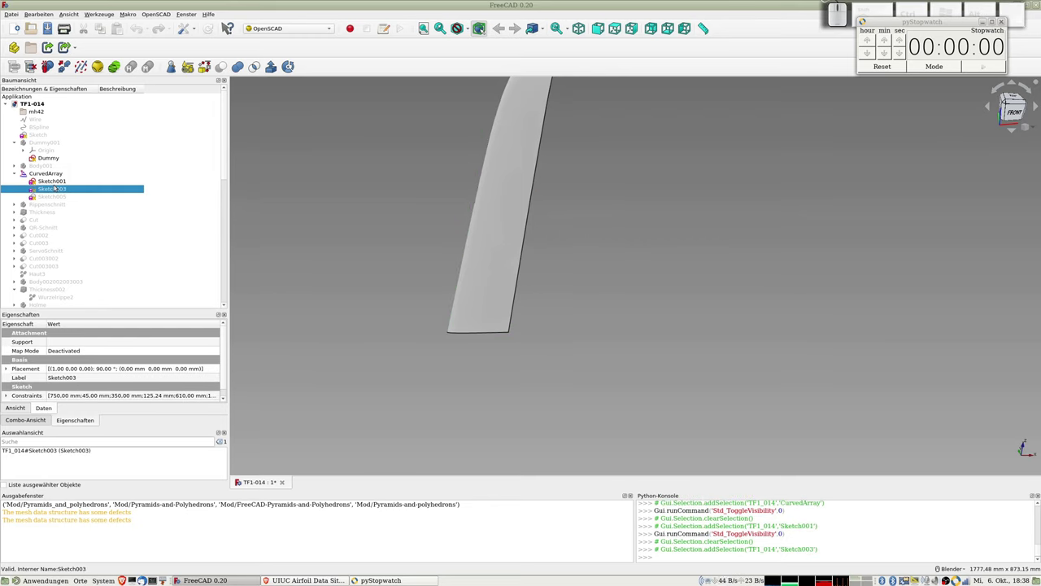
{"action": "key", "text": "space"}
{"action": "left_click", "coordinate": [56, 199]}
{"action": "left_click", "coordinate": [57, 193]}
{"action": "key", "text": "space"}
{"action": "scroll", "scroll_direction": "down", "scroll_amount": 3}
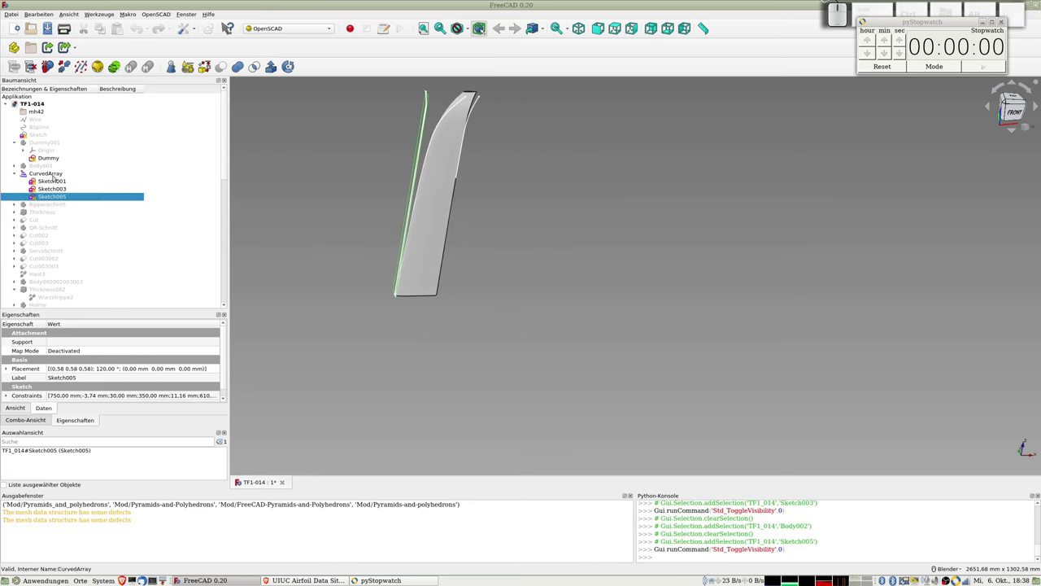
- Set the CurvedArray's Solid property to false so it yields separate rib profiles
{"action": "left_click", "coordinate": [49, 173]}
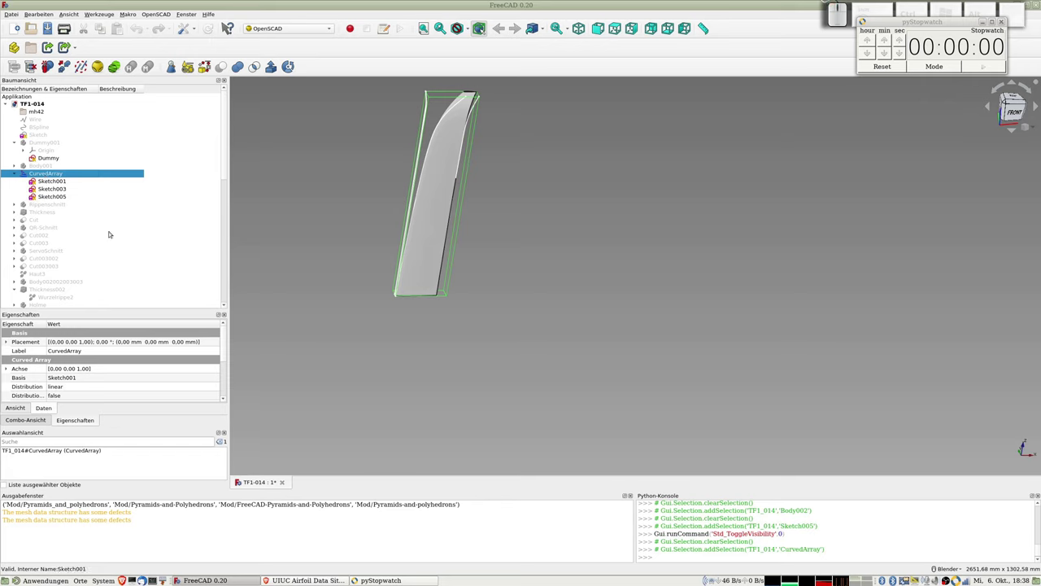
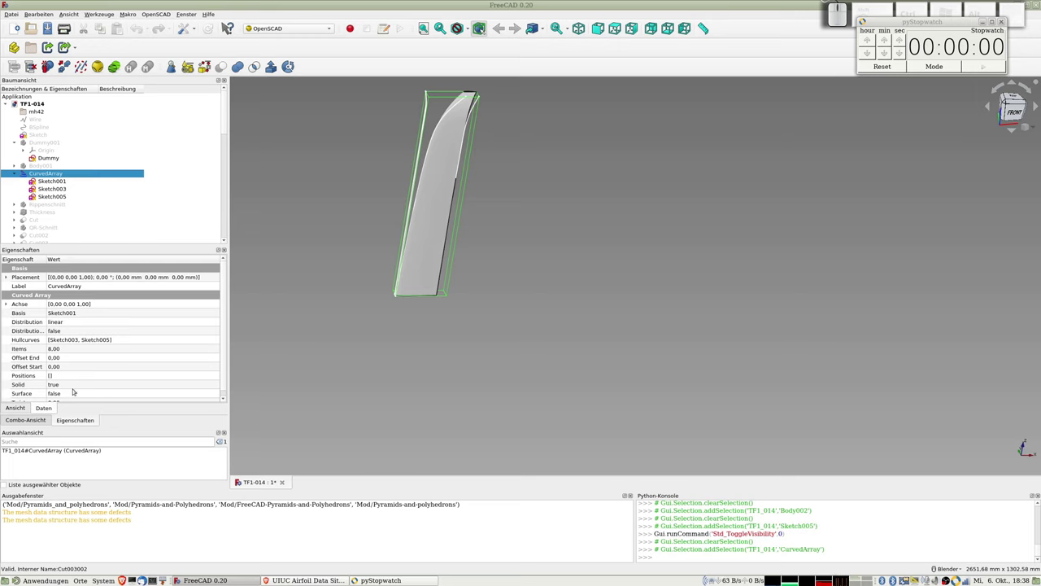
{"action": "left_click", "coordinate": [124, 383]}
{"action": "left_click", "coordinate": [216, 382]}
{"action": "left_click", "coordinate": [123, 376]}
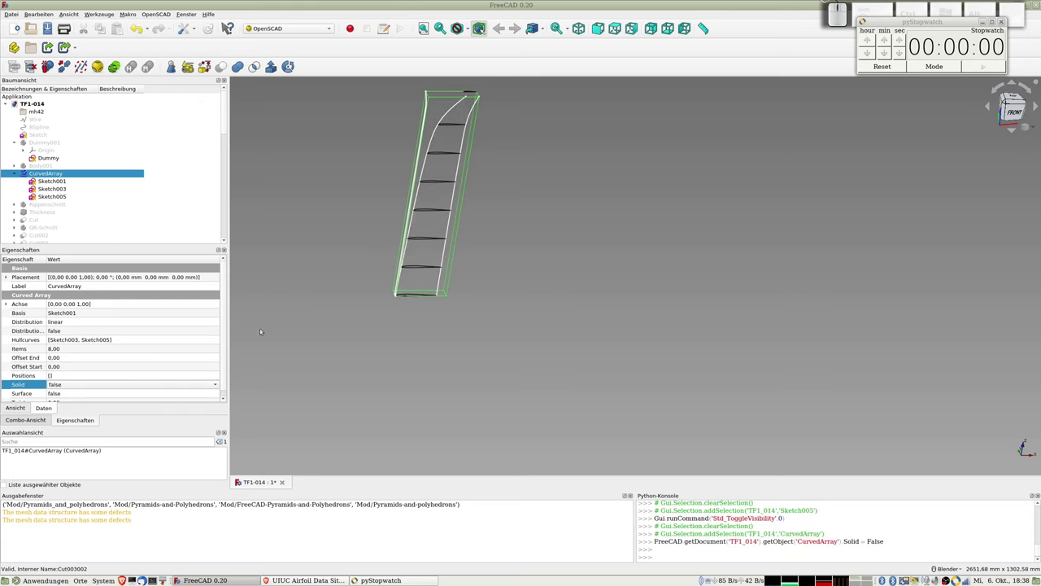
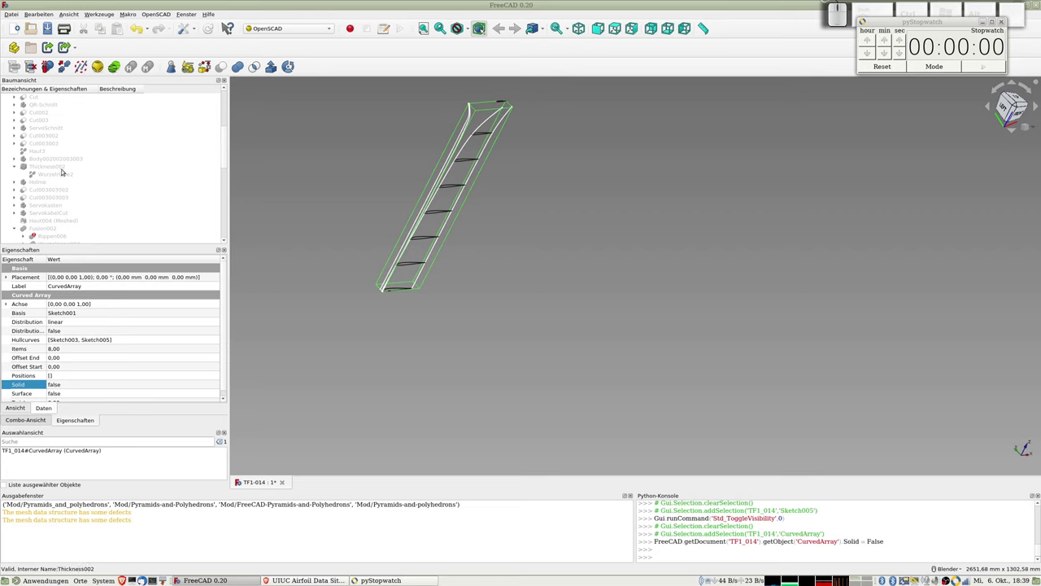
- Select the Sketch003 profile under CurvedArray in the model tree
{"action": "scroll", "scroll_direction": "up", "scroll_amount": 3}
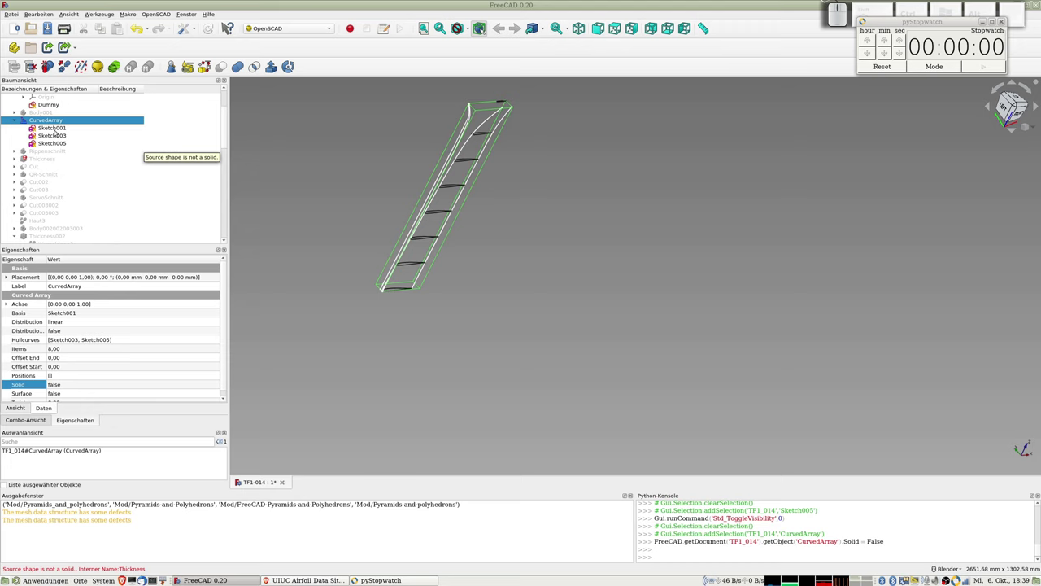
{"action": "left_click", "coordinate": [54, 134]}
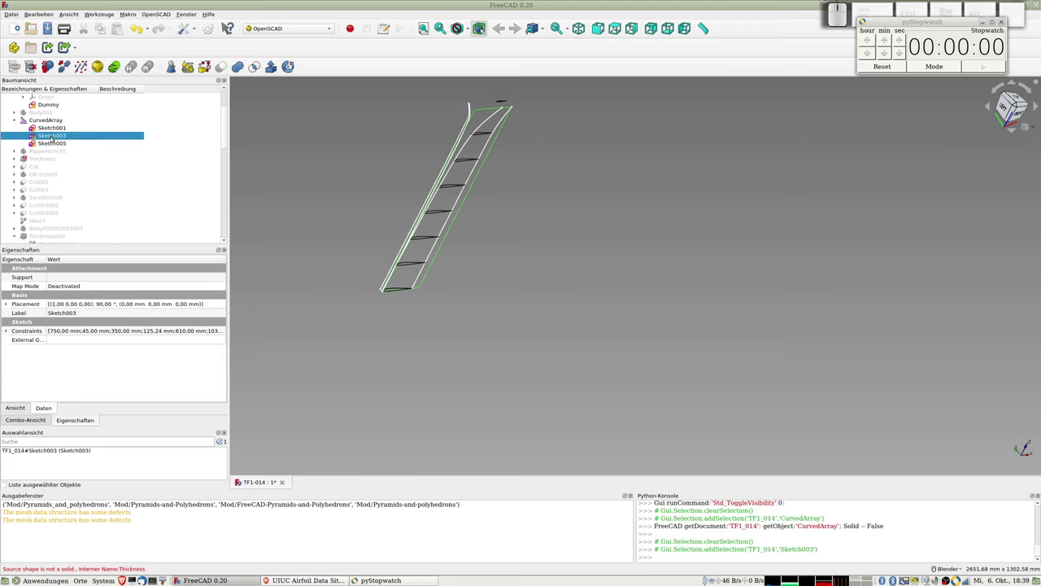
{"action": "scroll", "scroll_direction": "up", "scroll_amount": 3}
{"action": "scroll", "scroll_direction": "down", "scroll_amount": 3}
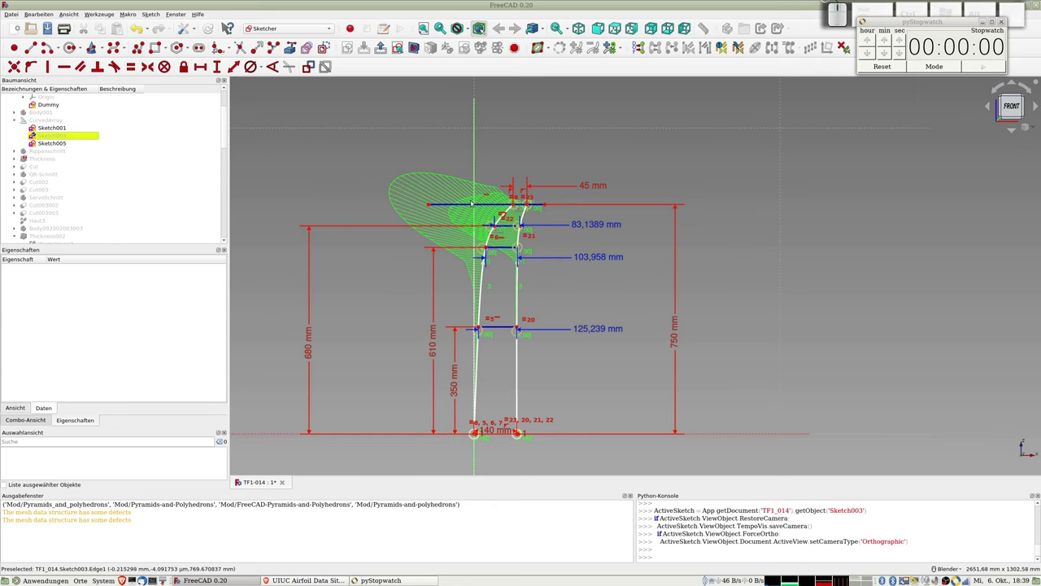
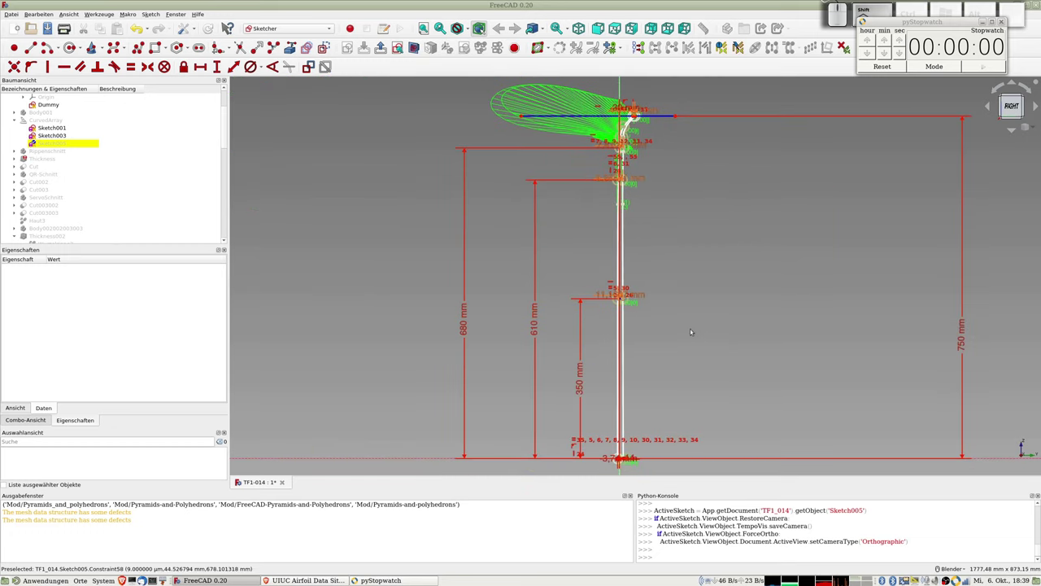
- Set the CurvedArray's Solid property back to true so the filled wing reappears
{"action": "scroll", "scroll_direction": "up", "scroll_amount": 3}
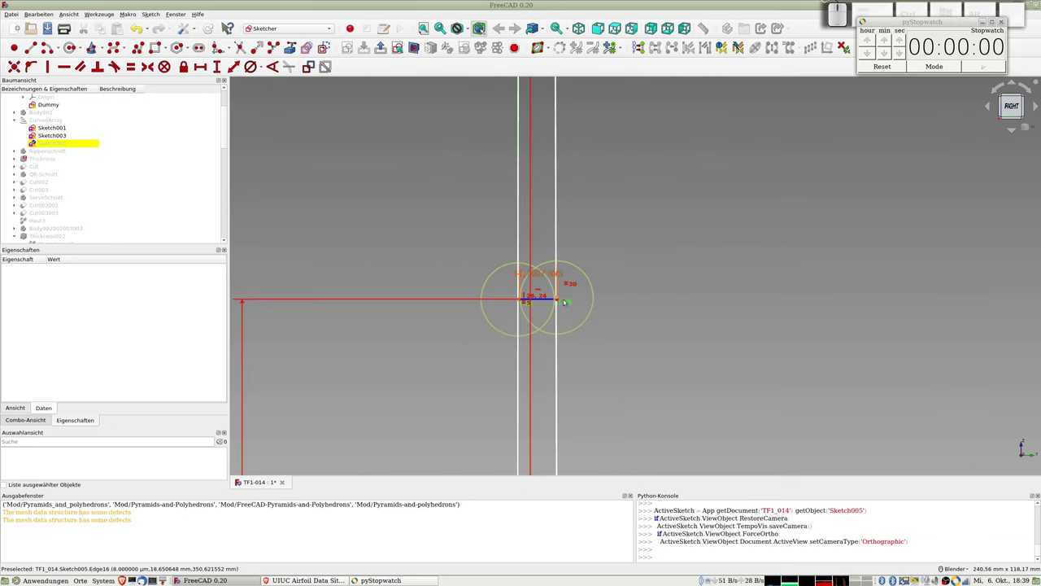
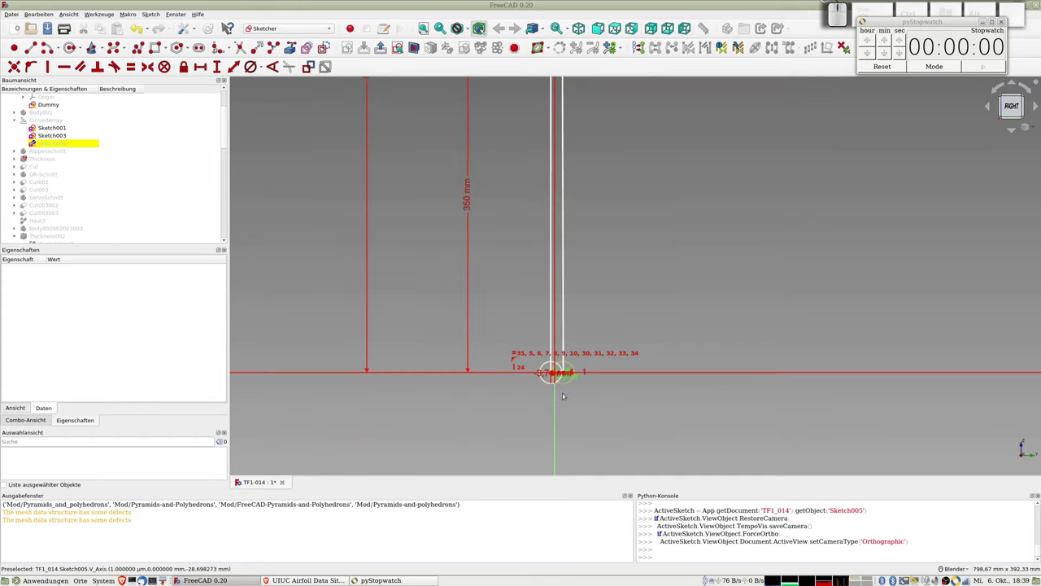
{"action": "scroll", "scroll_direction": "up", "scroll_amount": 3}
{"action": "scroll", "scroll_direction": "up", "scroll_amount": 3}
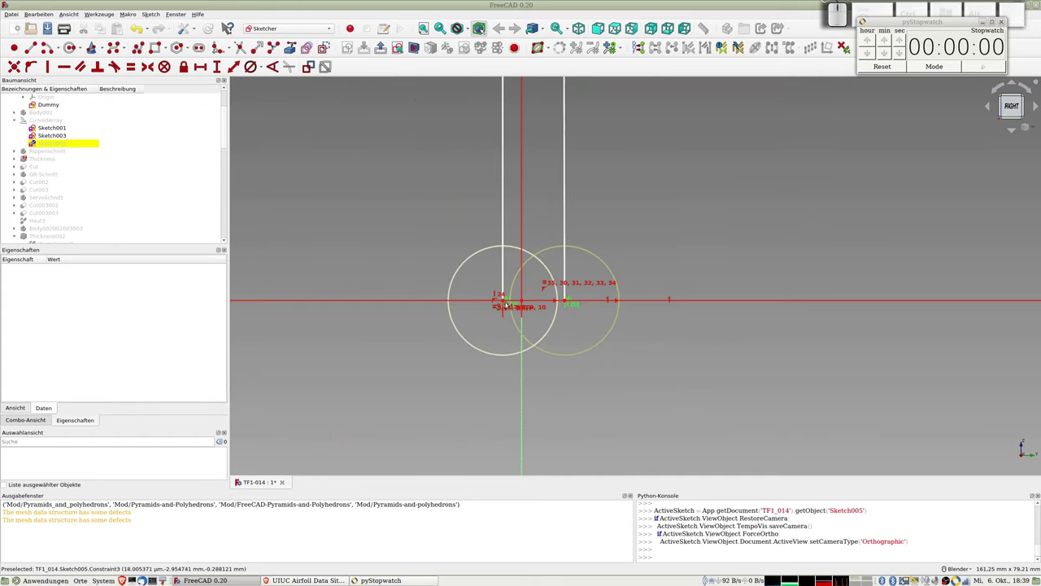
{"action": "scroll", "scroll_direction": "down", "scroll_amount": 3}
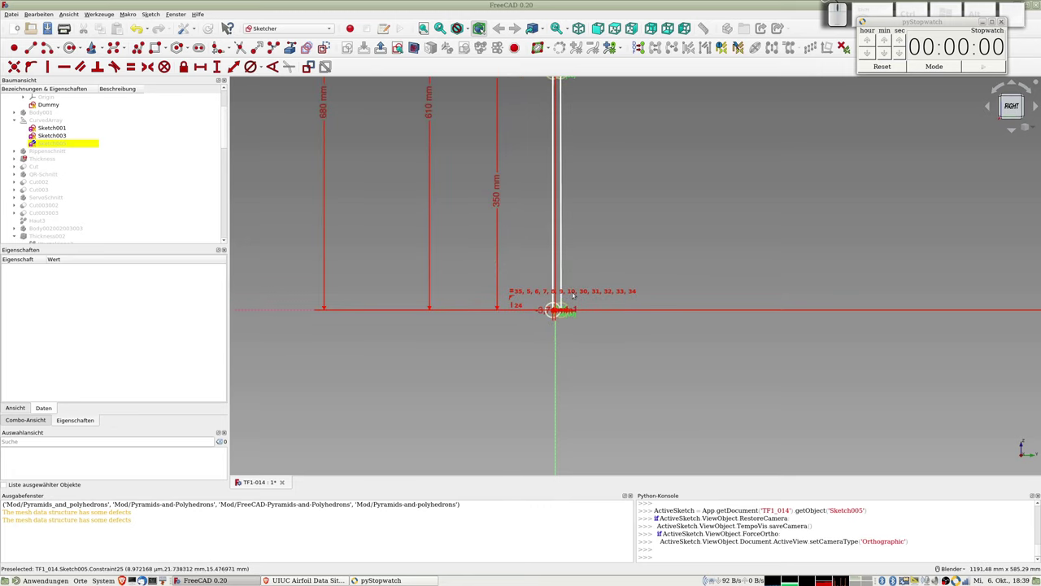
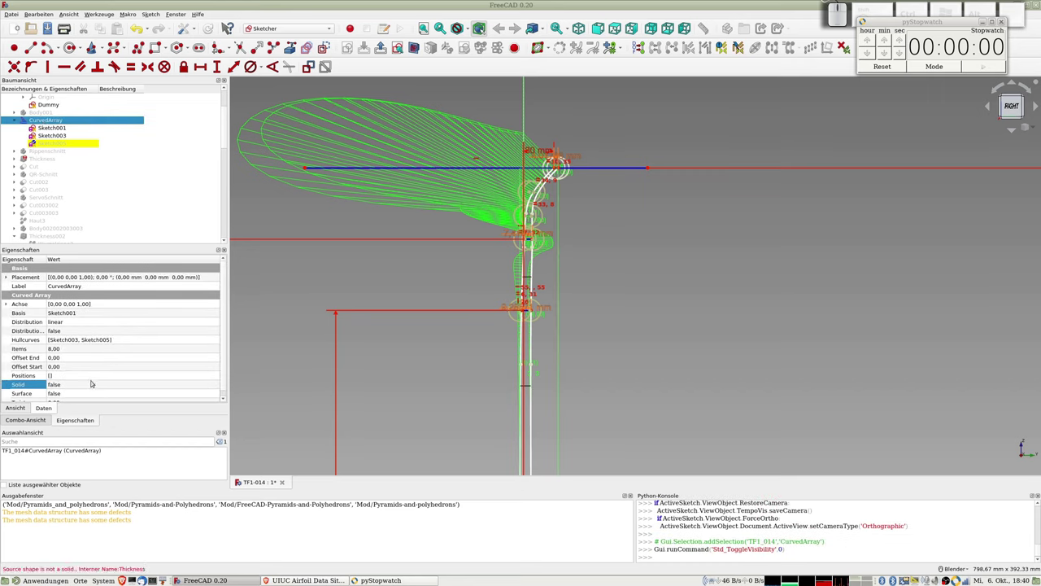
{"action": "left_click", "coordinate": [98, 385]}
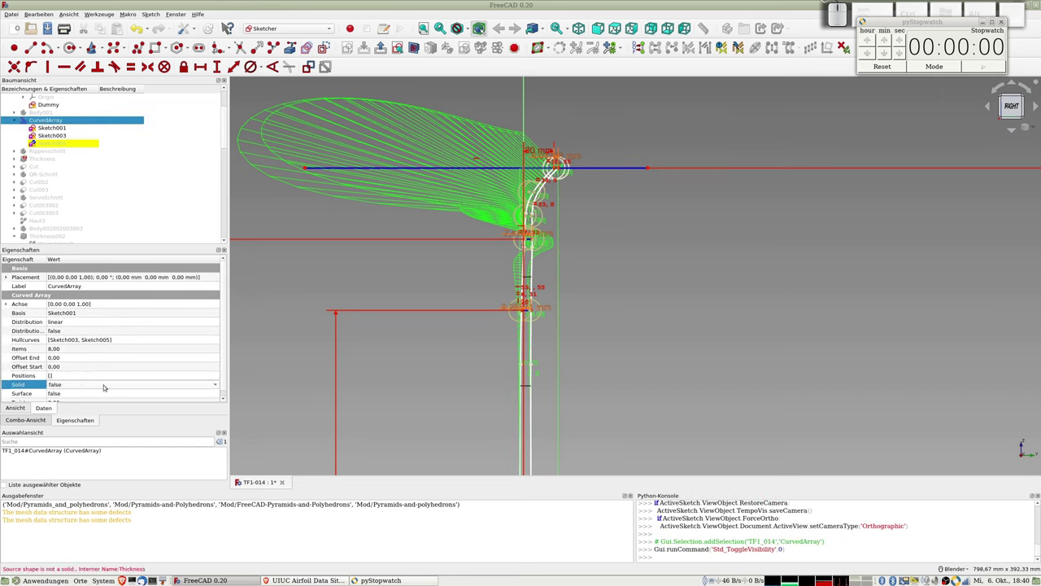
{"action": "left_click", "coordinate": [219, 381]}
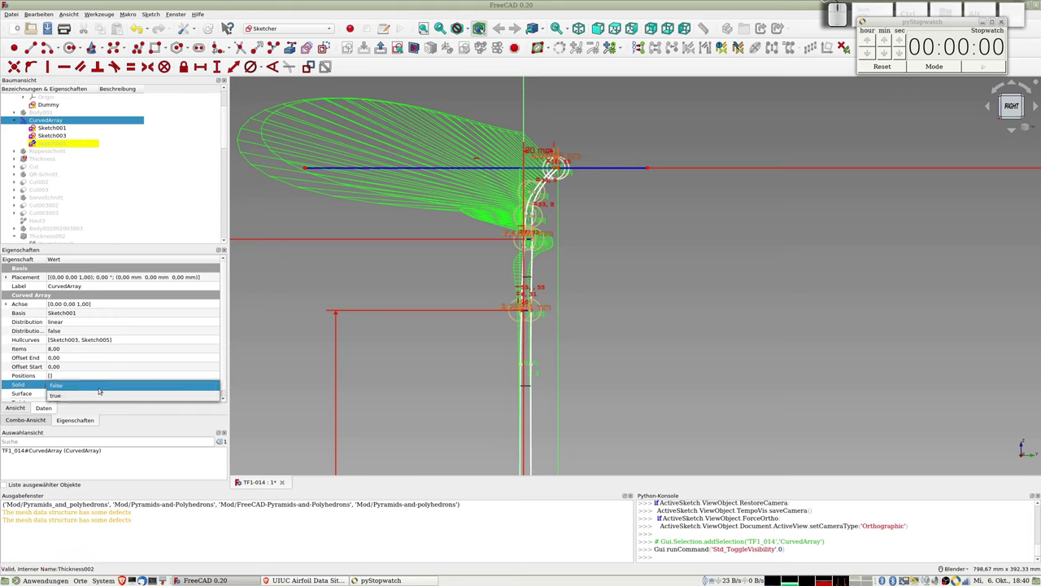
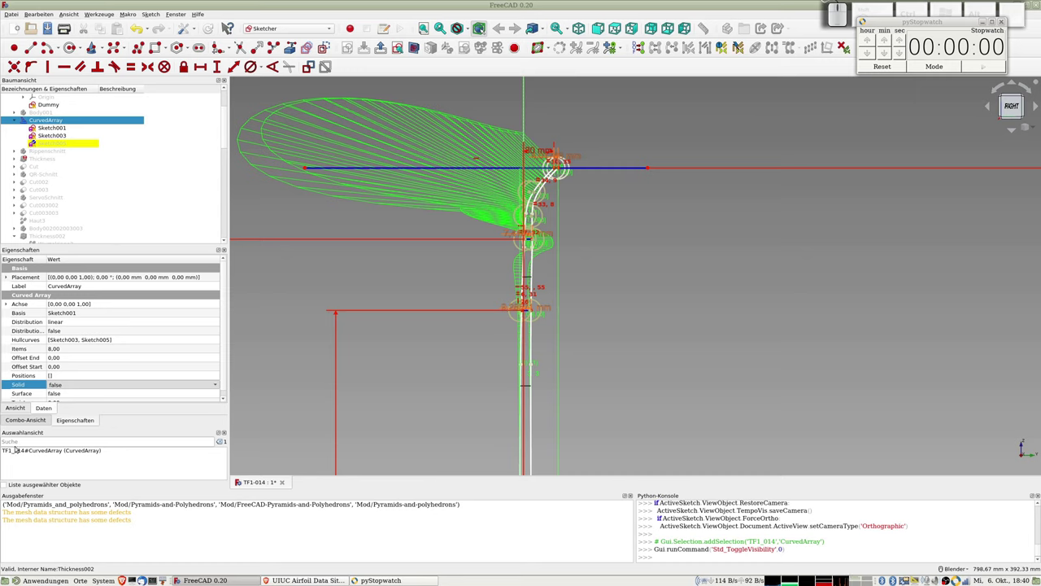
{"action": "left_click", "coordinate": [29, 418]}
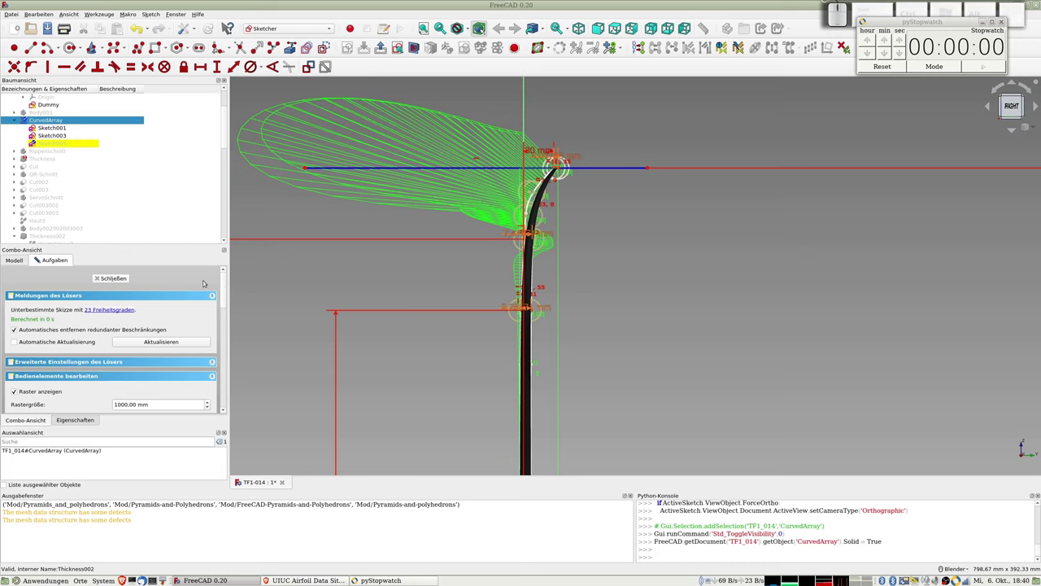
- Leave the Sketcher for Sketch005 via Schließen in the Tasks panel
{"action": "left_click", "coordinate": [119, 277]}
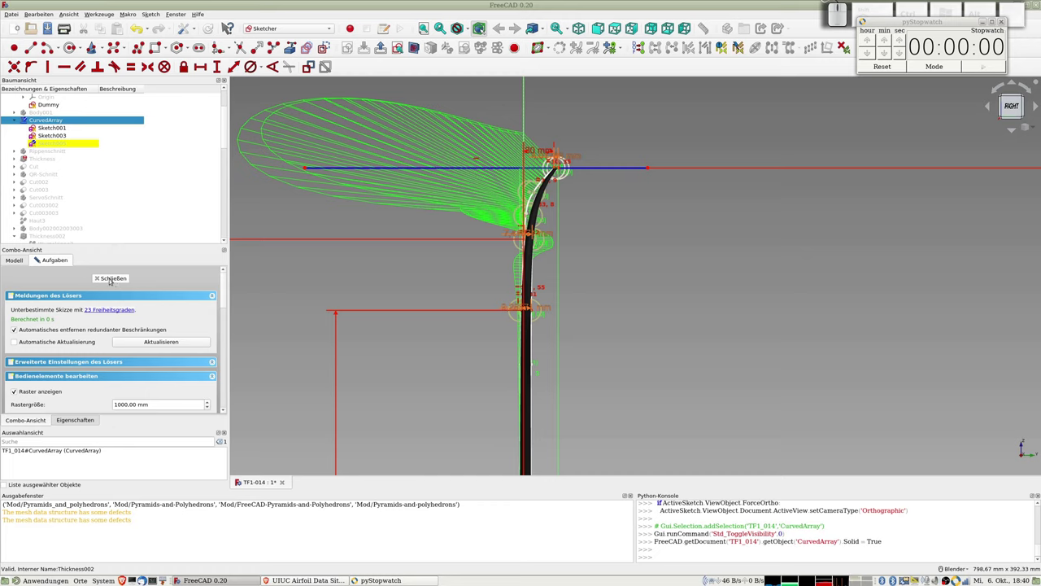
{"action": "left_click", "coordinate": [113, 276]}
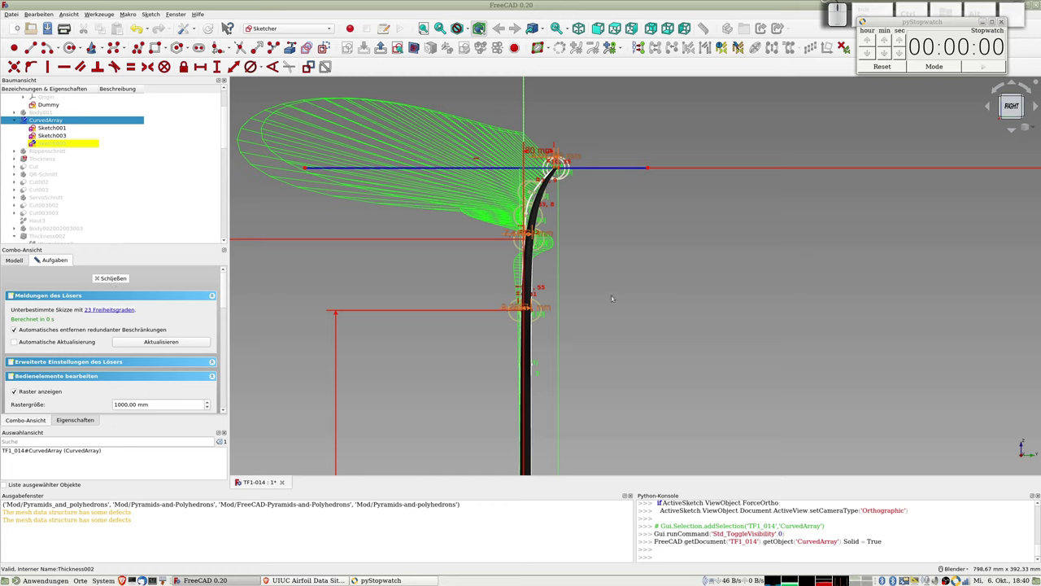
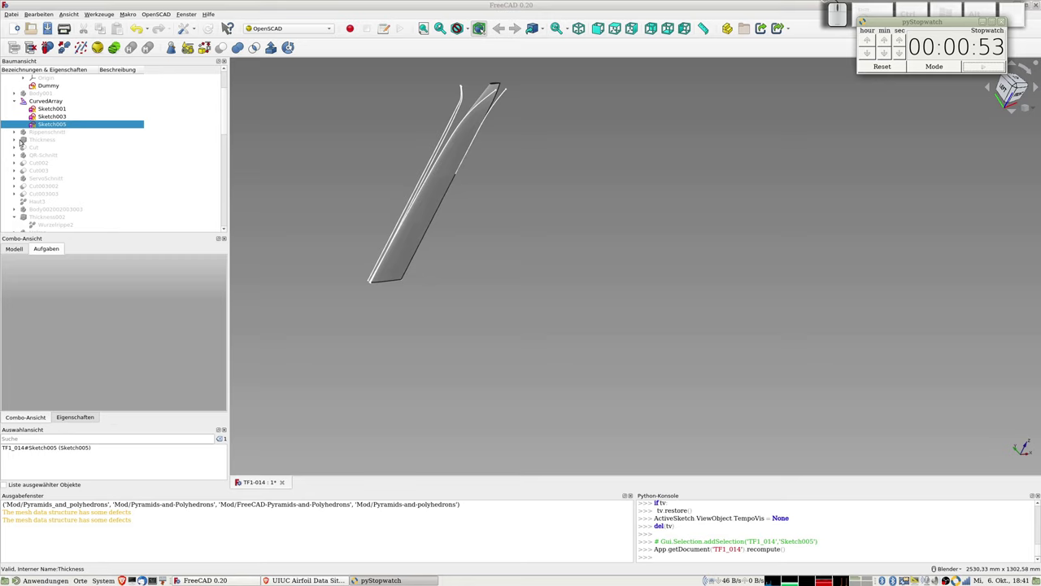
- Orbit the wing lengthwise, then expand and select the Rippenschnitt lattice body in the tree
{"action": "scroll", "scroll_direction": "up", "scroll_amount": 3}
{"action": "scroll", "scroll_direction": "down", "scroll_amount": 3}
{"action": "left_click_drag", "start_coordinate": [520, 147], "coordinate": [220, 139]}
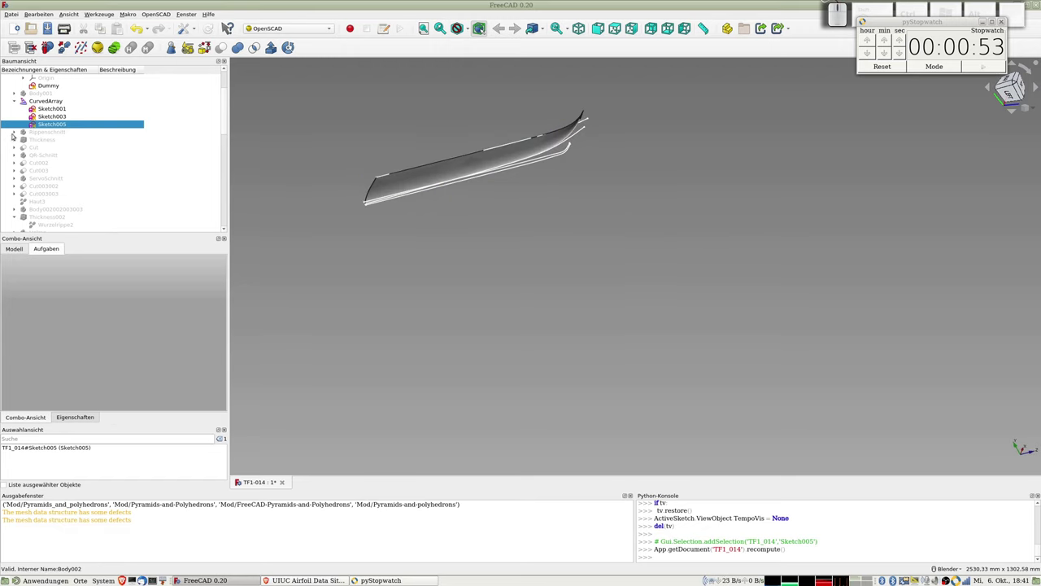
{"action": "left_click", "coordinate": [15, 131]}
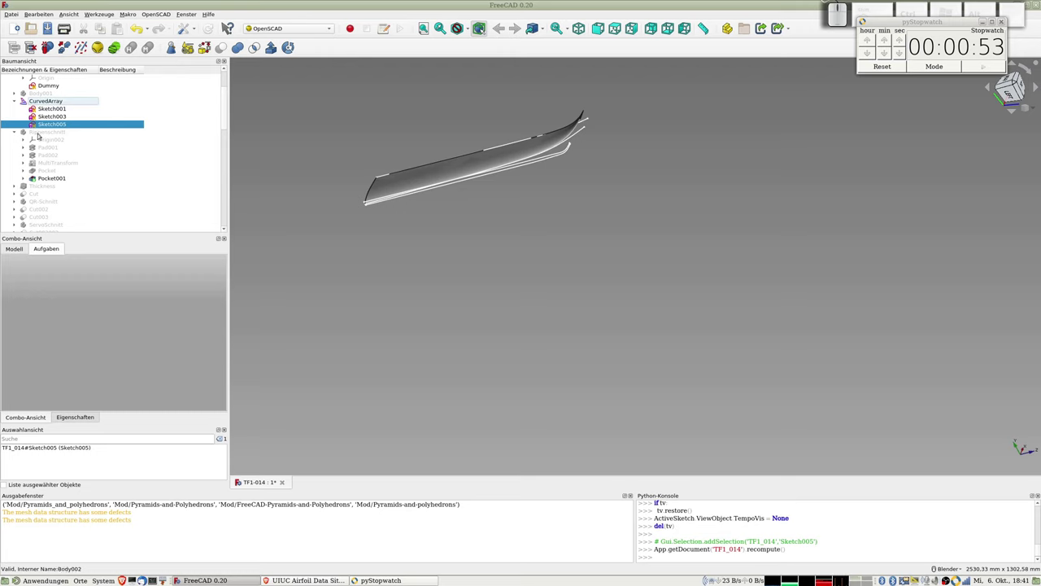
{"action": "left_click", "coordinate": [40, 131]}
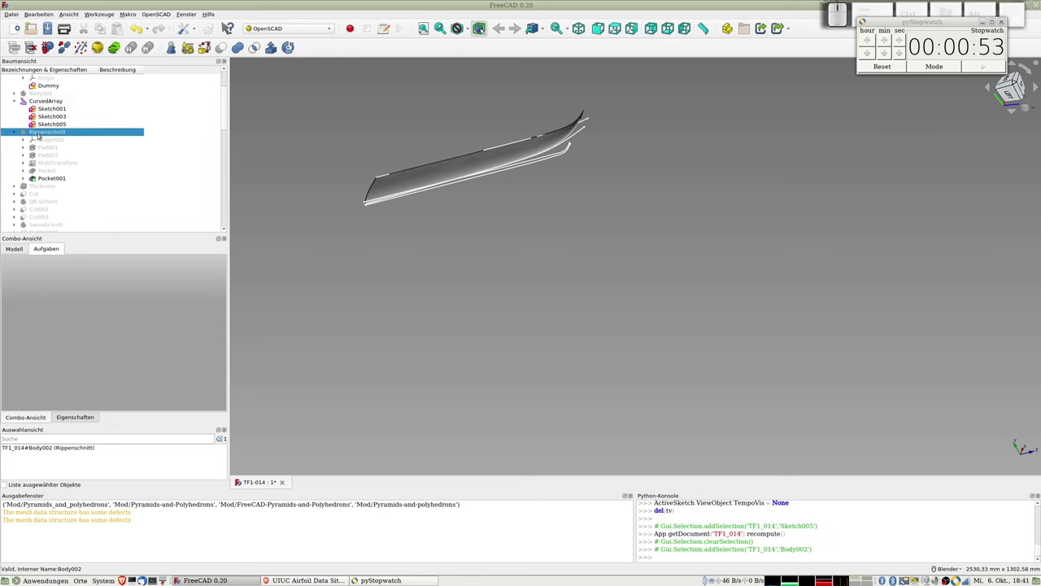
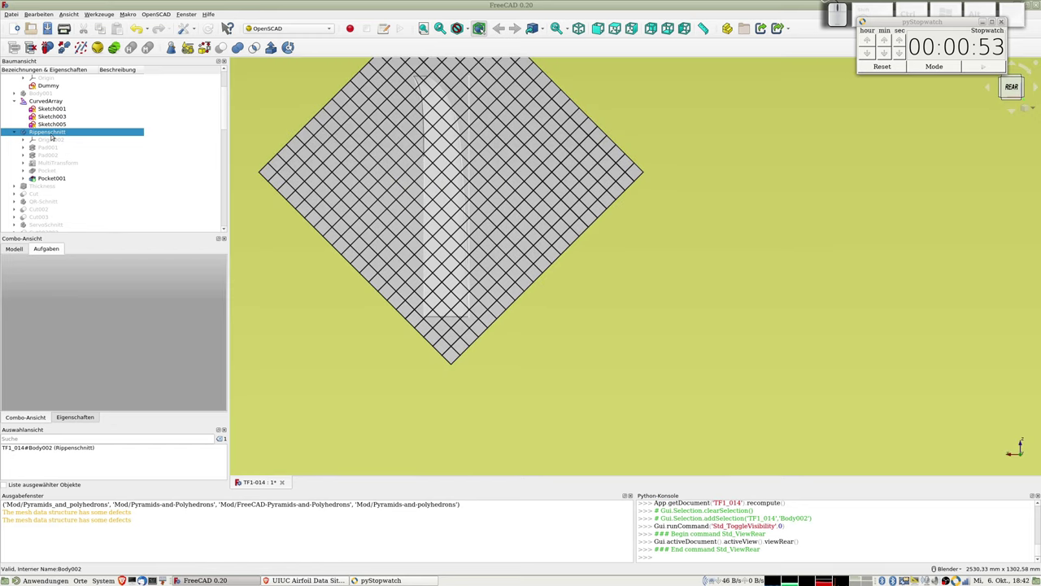
- Hide the Rippenschnitt rib body and expand Thickness to see its source shape
{"action": "left_click", "coordinate": [47, 132]}
{"action": "key", "text": "space"}
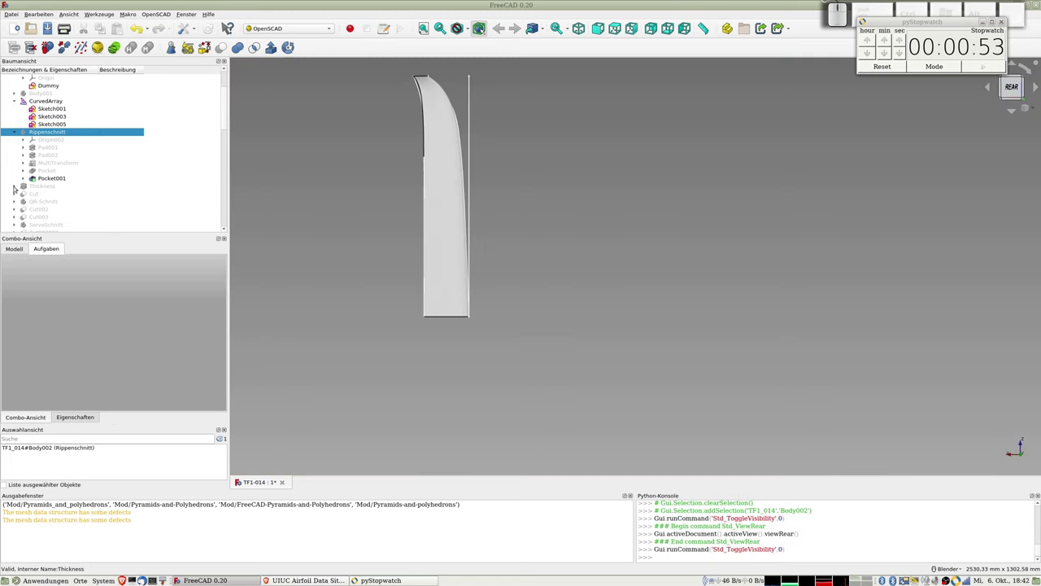
{"action": "left_click", "coordinate": [17, 184]}
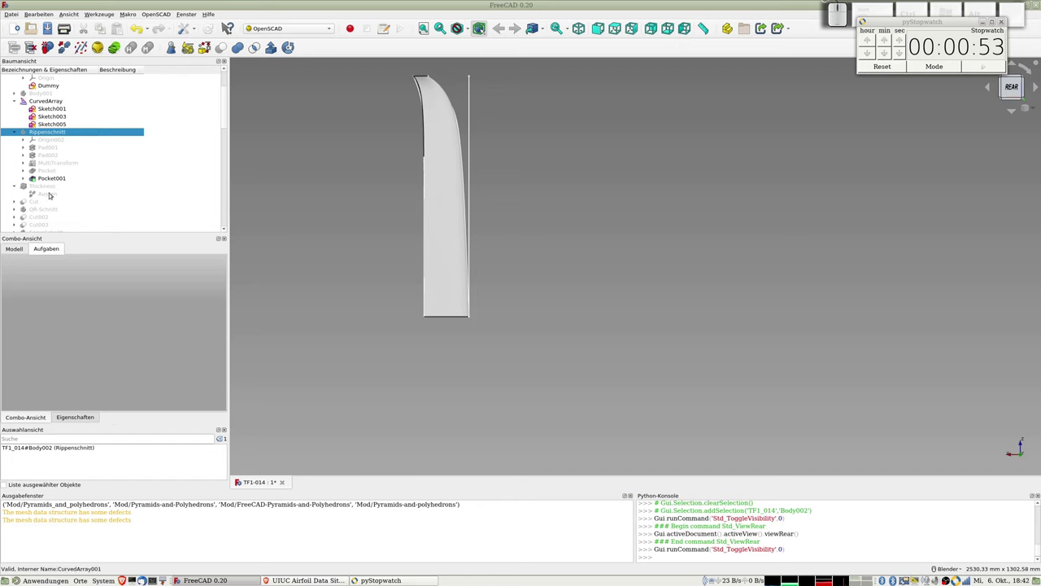
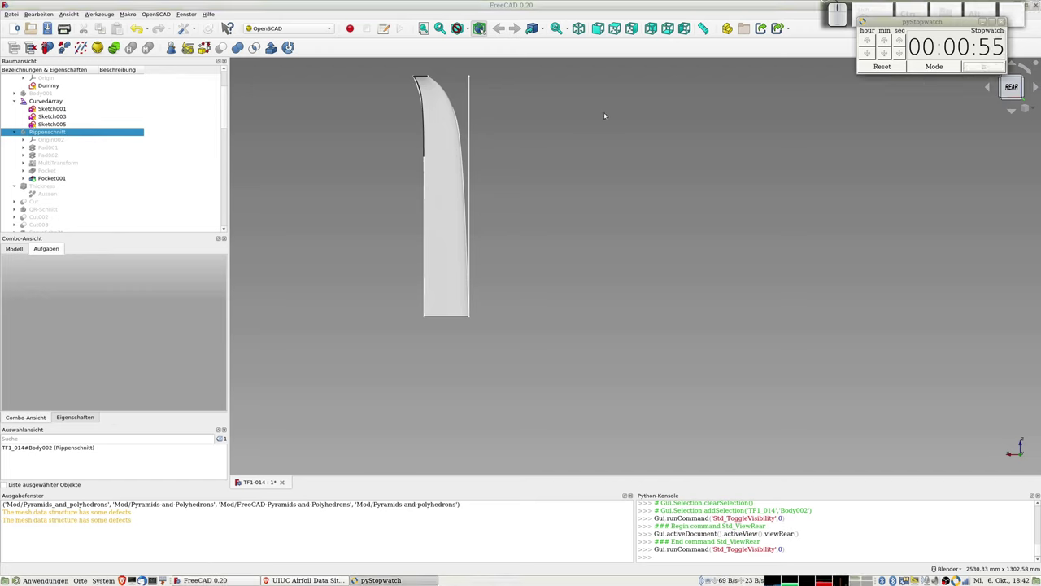
- Switch to the Part workbench from the workbench dropdown
{"action": "left_click", "coordinate": [707, 25]}
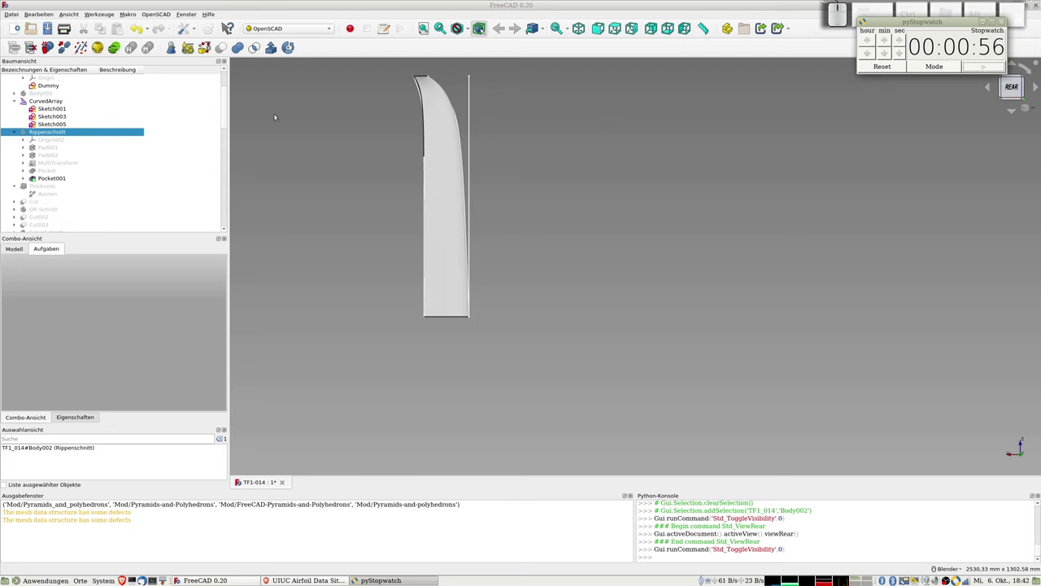
{"action": "left_click", "coordinate": [707, 24]}
{"action": "left_click", "coordinate": [708, 25]}
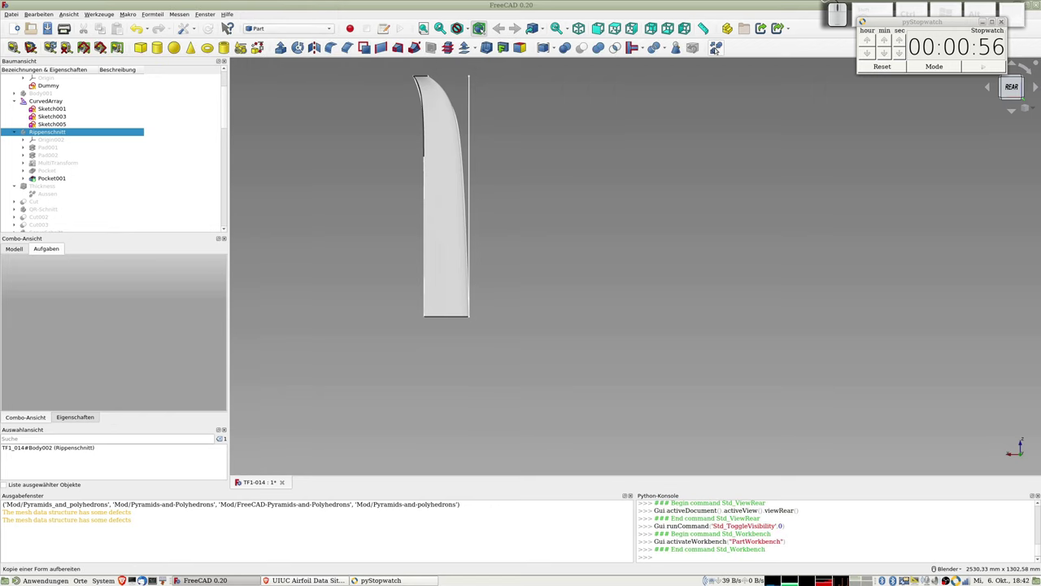
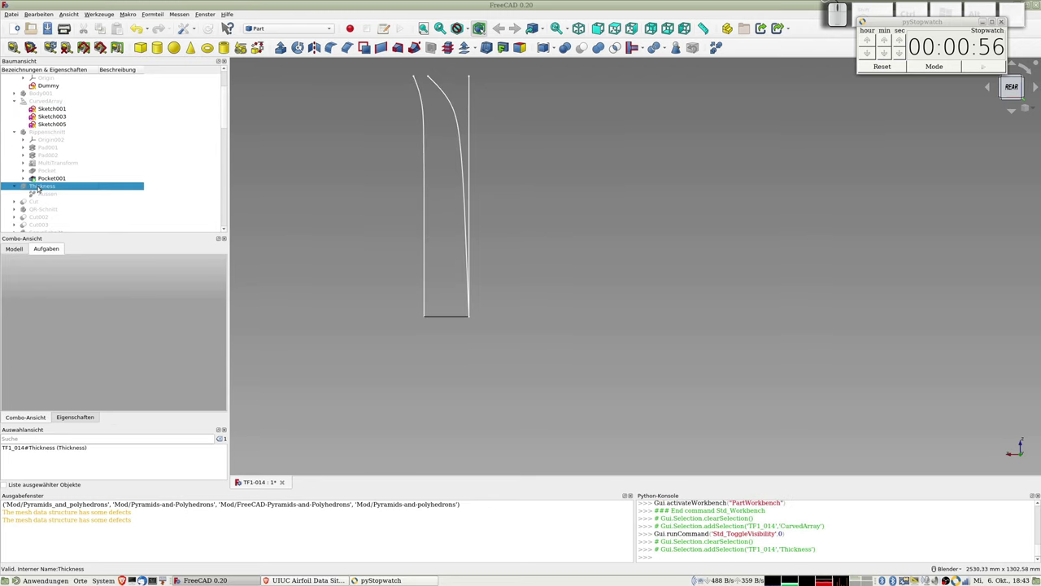
- Make the shelled wing skin from Thickness visible
{"action": "key", "text": "space"}
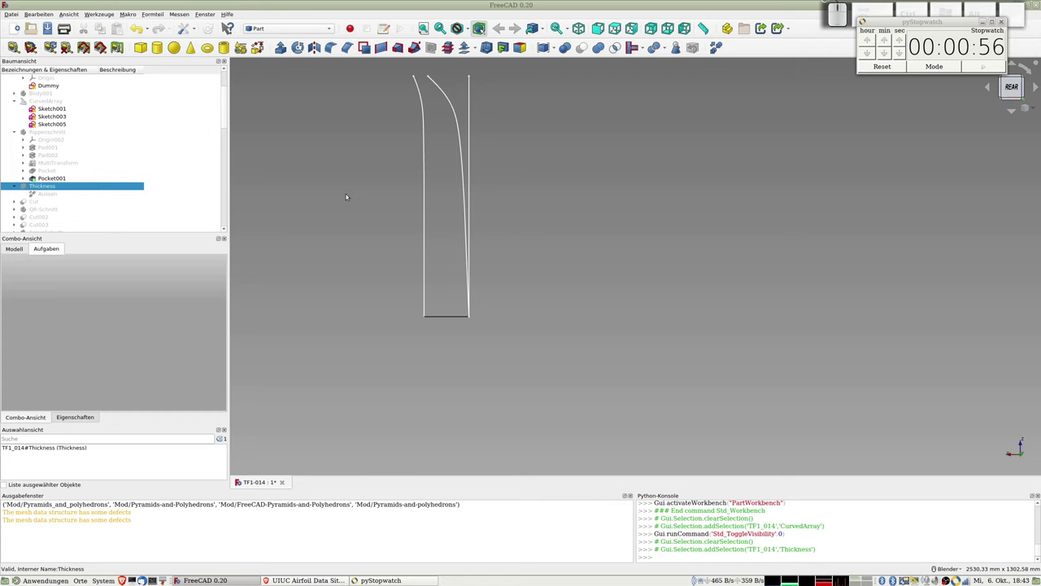
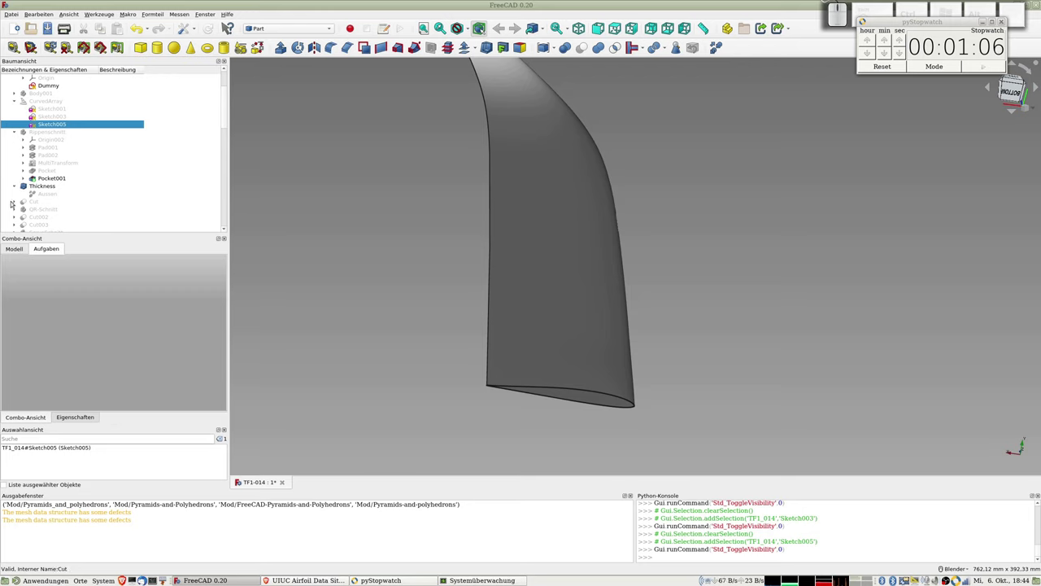
- Show the lattice-cut wing from Cut, then the Thickness skin over the ribs
{"action": "left_click", "coordinate": [16, 200]}
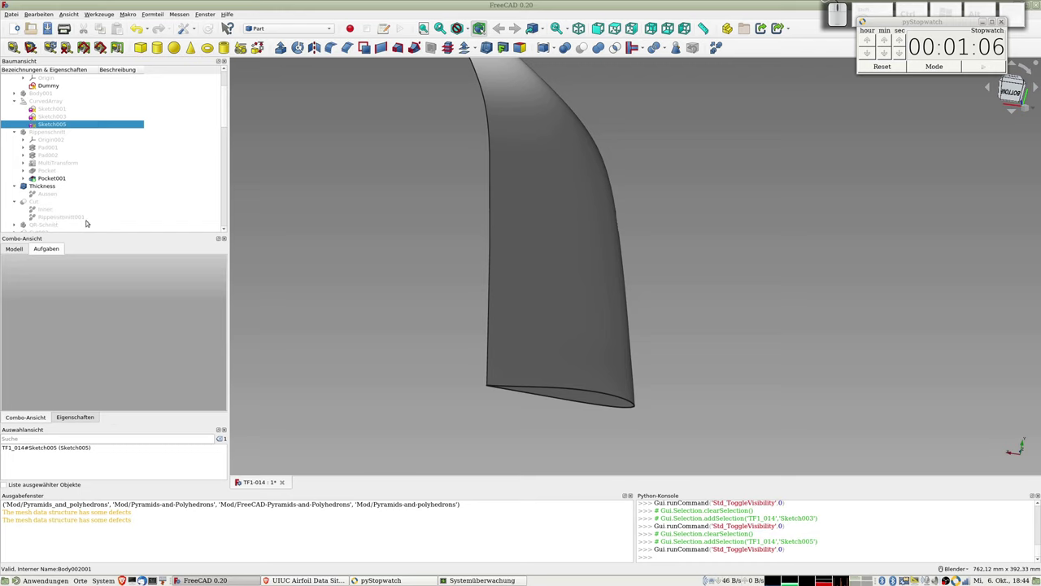
{"action": "scroll", "scroll_direction": "down", "scroll_amount": 3}
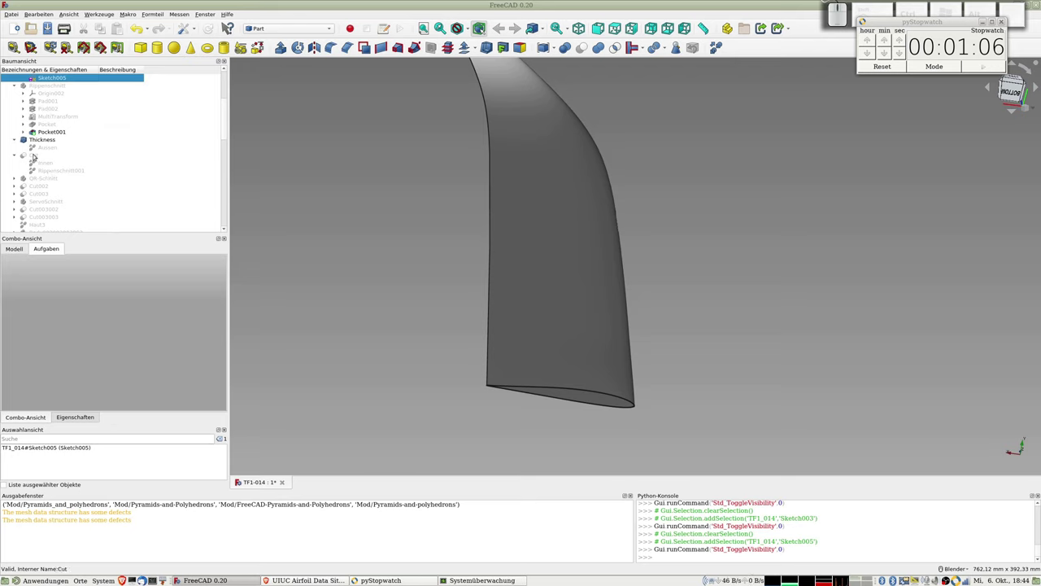
{"action": "left_click", "coordinate": [37, 152]}
{"action": "key", "text": "space"}
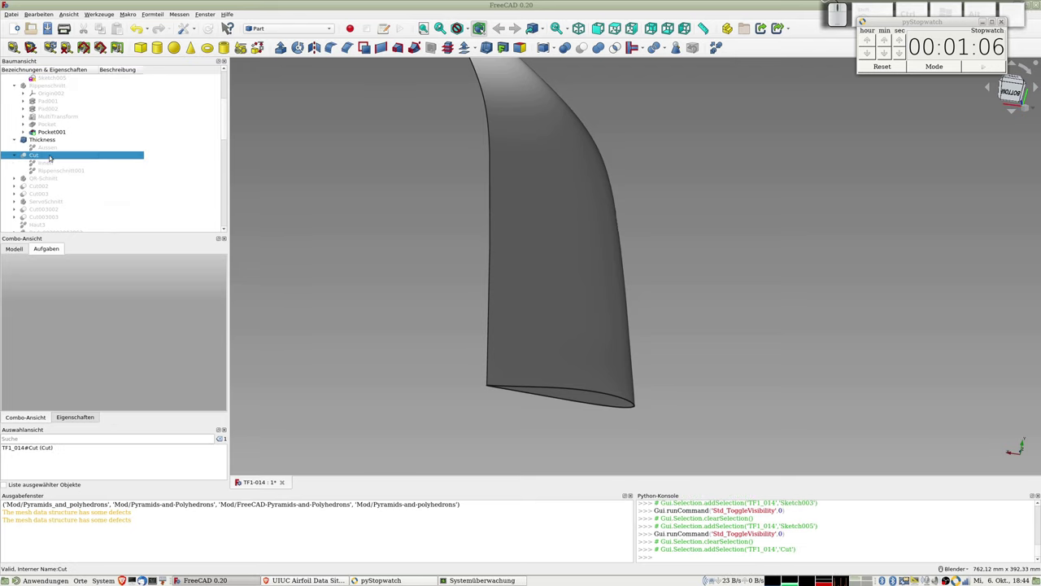
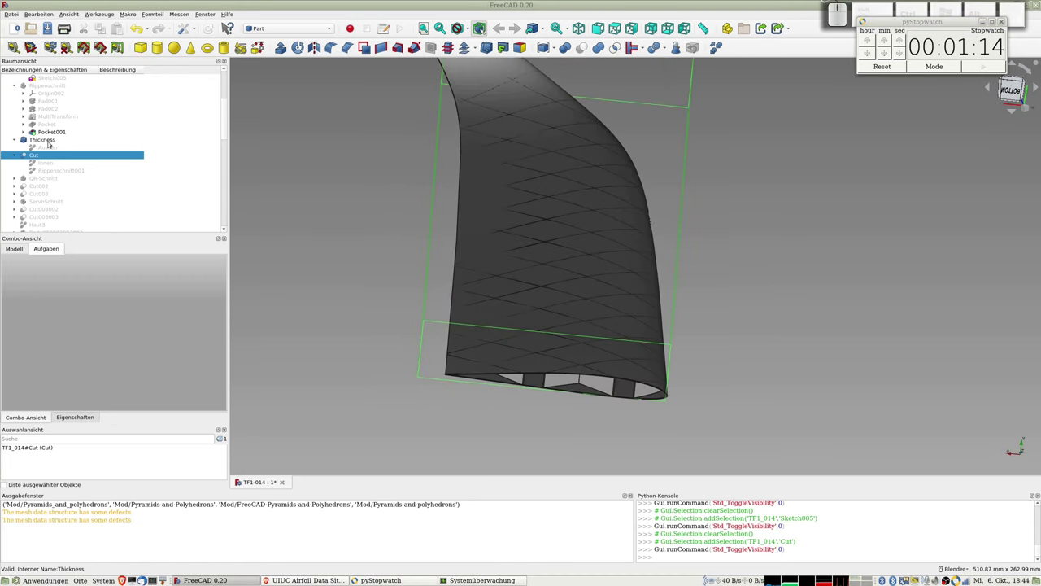
{"action": "left_click", "coordinate": [52, 139]}
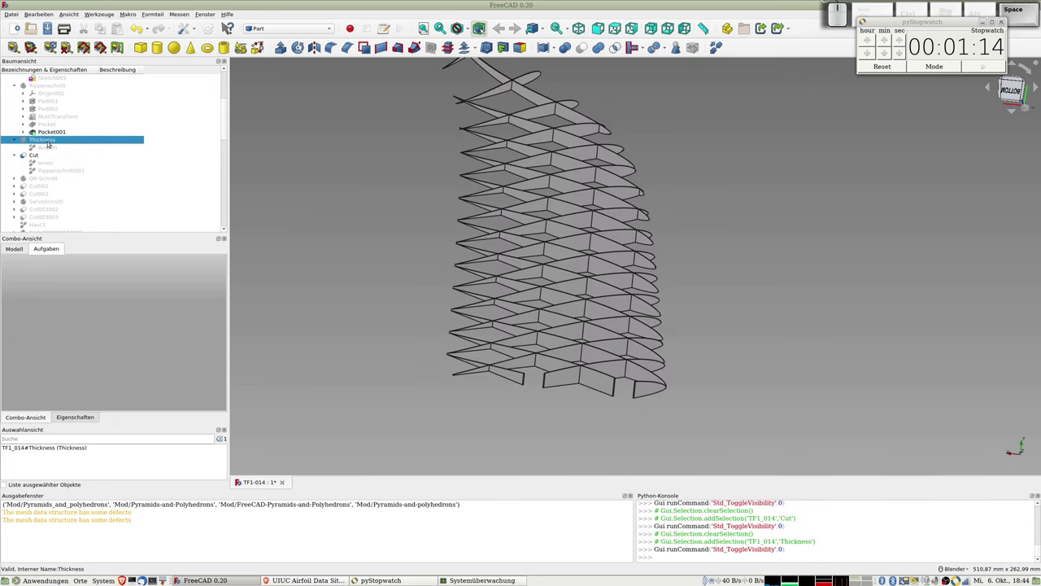
{"action": "key", "text": "space"}
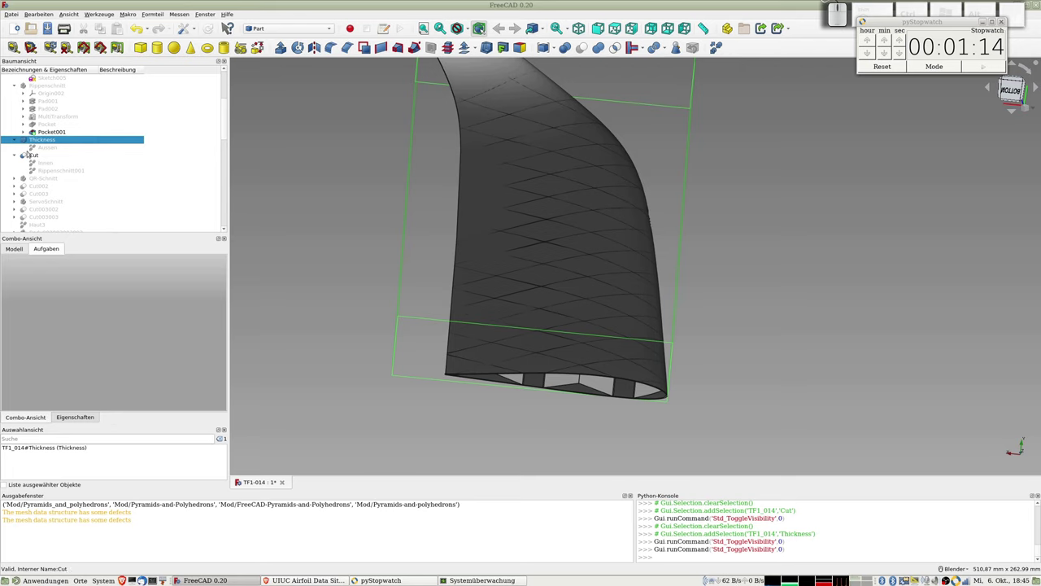
- Hide Cut and Thickness again and select the QR-Schnitt body
{"action": "left_click", "coordinate": [30, 154]}
{"action": "key", "text": "space"}
{"action": "left_click", "coordinate": [42, 139]}
{"action": "key", "text": "space"}
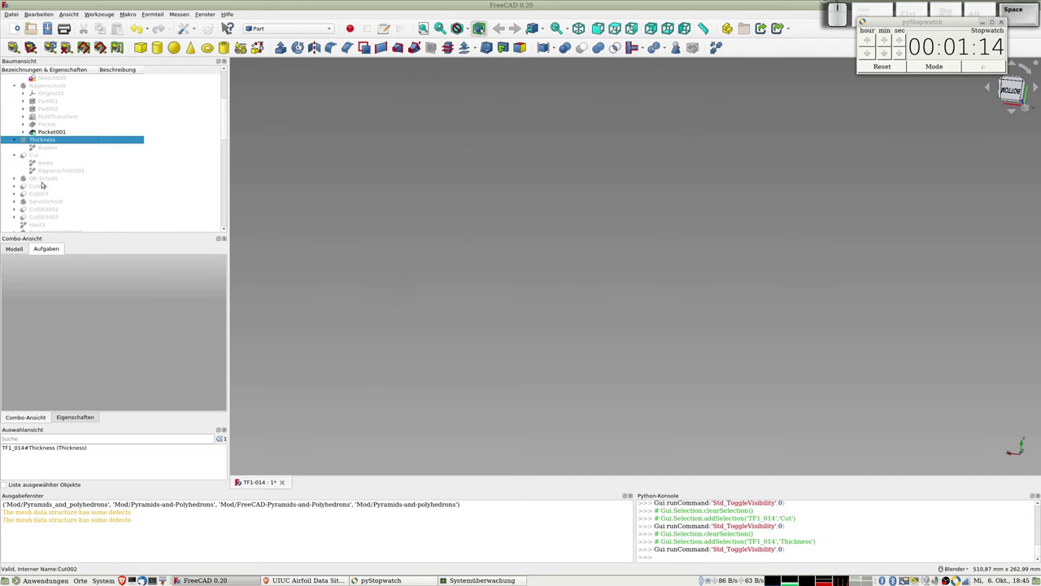
{"action": "left_click", "coordinate": [40, 176]}
{"action": "key", "text": "space"}
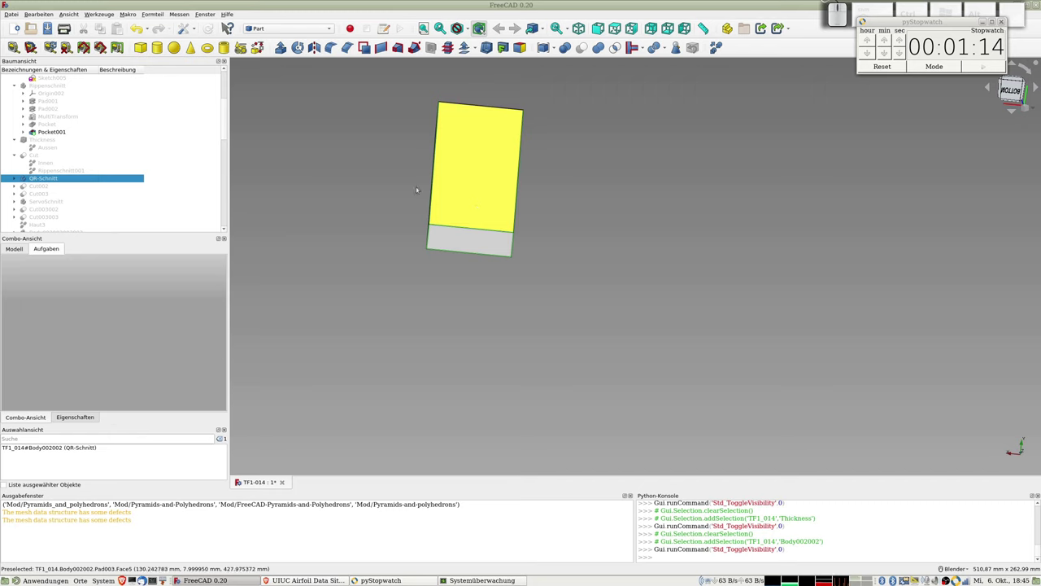
{"action": "left_click", "coordinate": [45, 140]}
{"action": "key", "text": "space"}
{"action": "scroll", "scroll_direction": "down", "scroll_amount": 3}
{"action": "left_click_drag", "start_coordinate": [477, 176], "coordinate": [220, 152]}
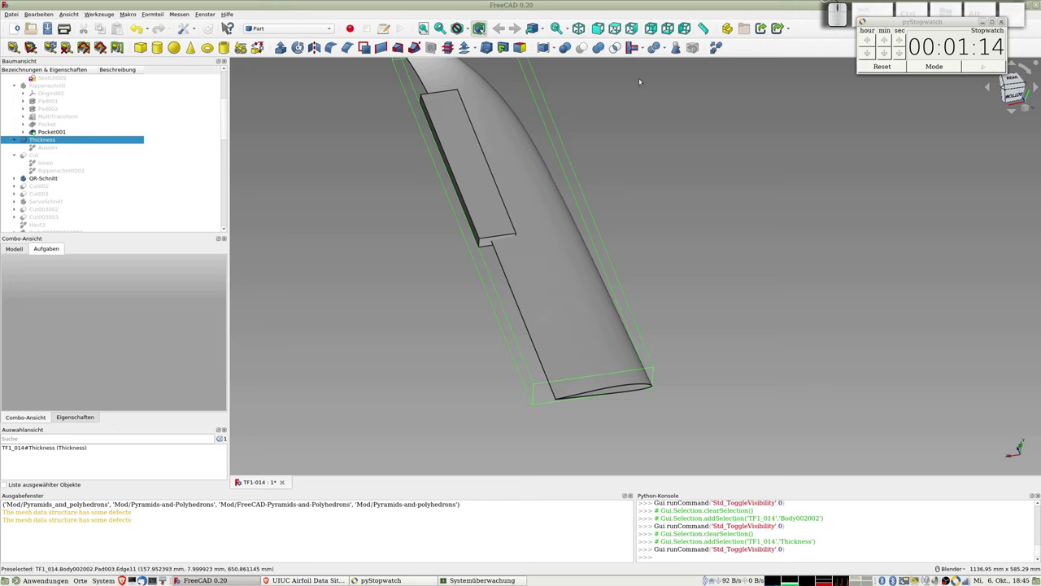
{"action": "left_click", "coordinate": [50, 139]}
{"action": "key", "text": "space"}
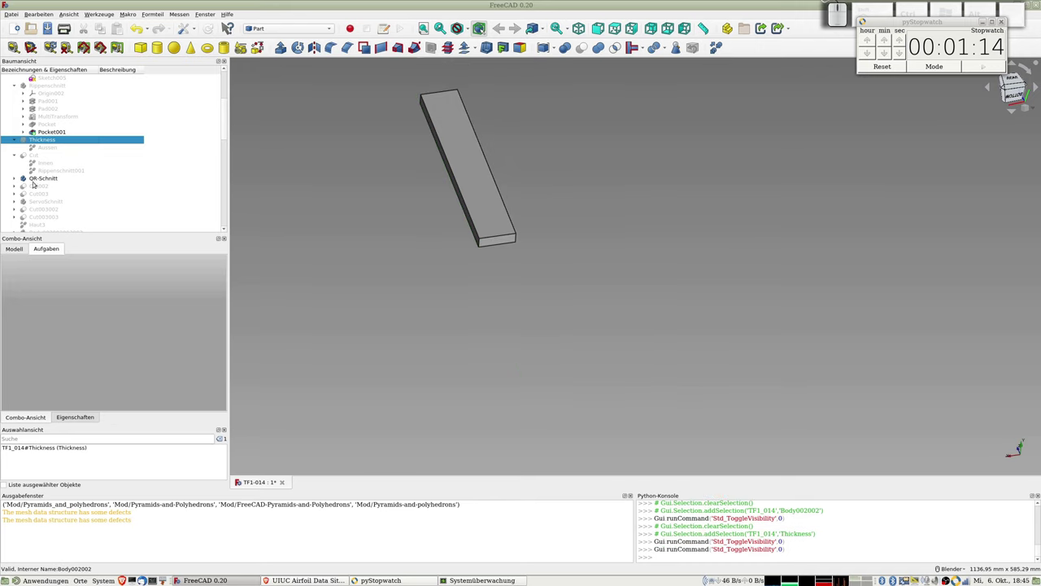
{"action": "left_click", "coordinate": [39, 177]}
{"action": "key", "text": "space"}
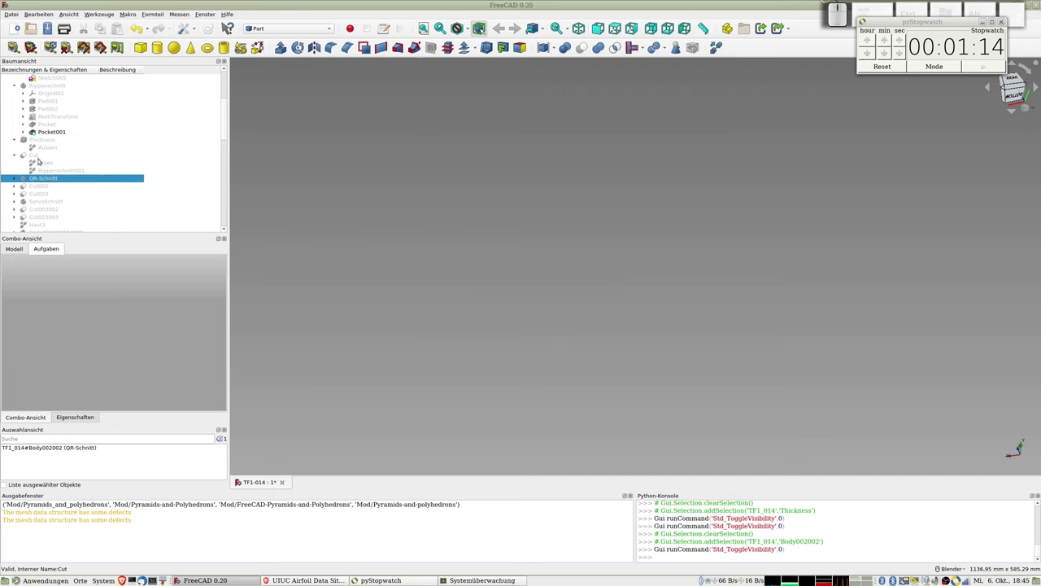
- Expand Cut002 and Cut003 in the tree to see their inputs
{"action": "left_click", "coordinate": [35, 186]}
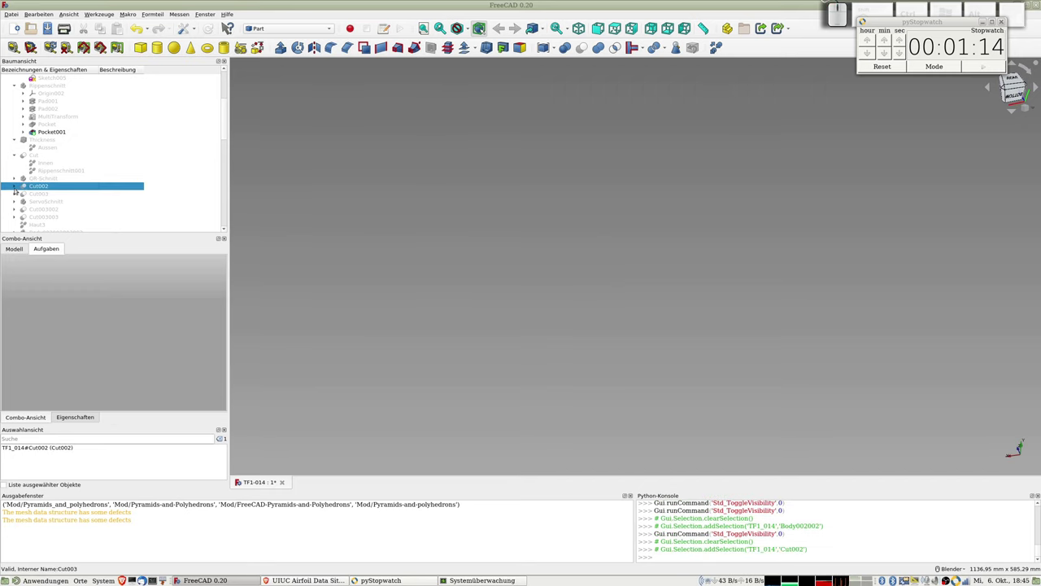
{"action": "left_click", "coordinate": [18, 184]}
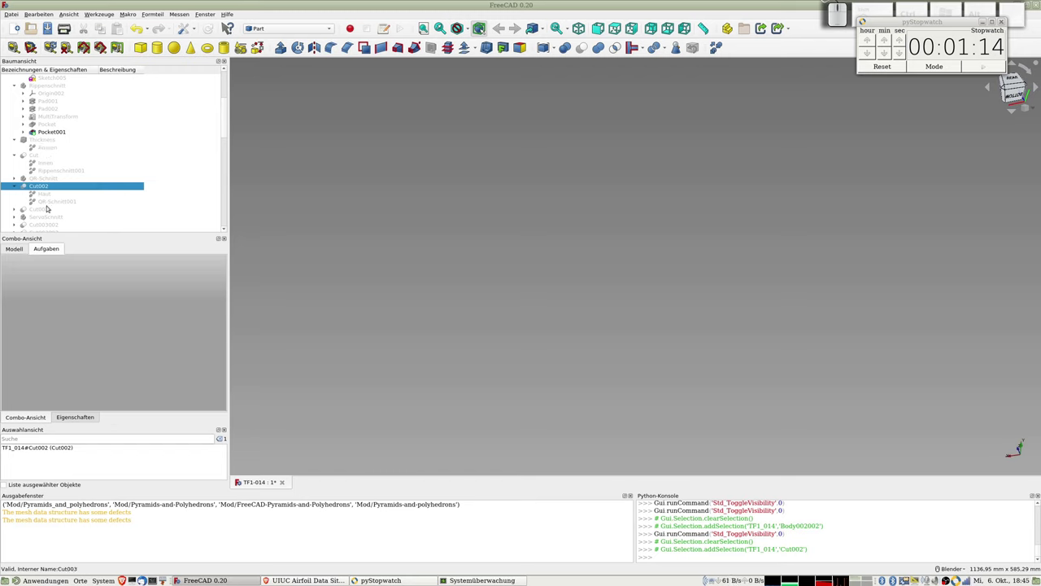
{"action": "left_click", "coordinate": [14, 207]}
{"action": "scroll", "scroll_direction": "down", "scroll_amount": 3}
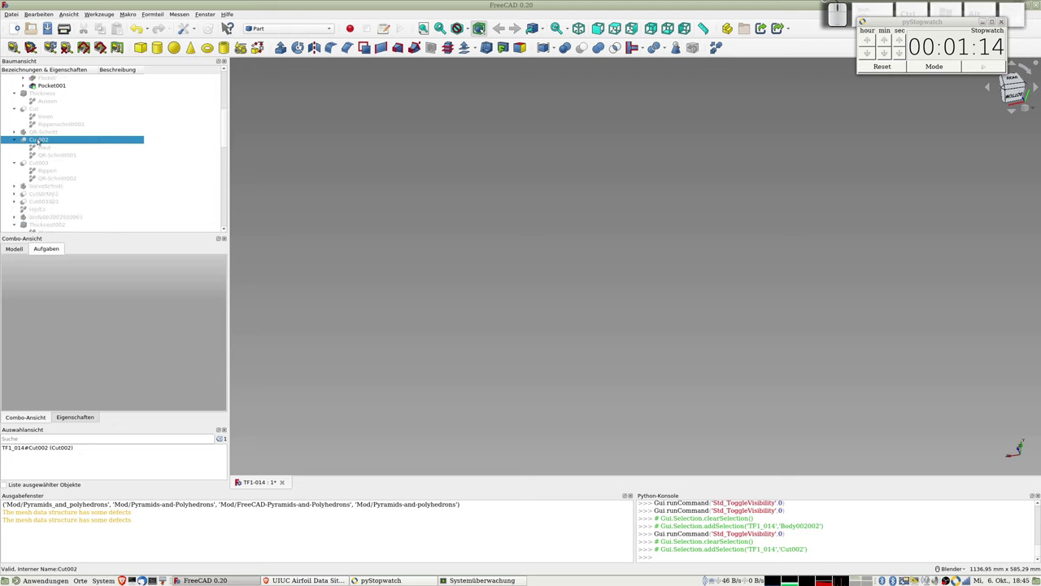
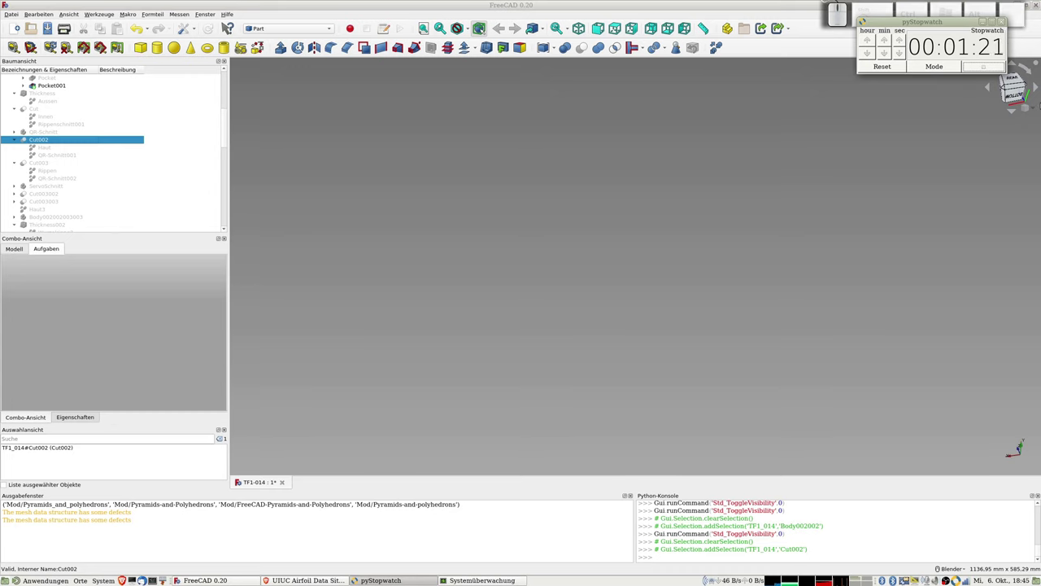
- Make the Cut002 skin section visible and return to the model view
{"action": "left_click", "coordinate": [96, 139]}
{"action": "key", "text": "alt+Tab"}
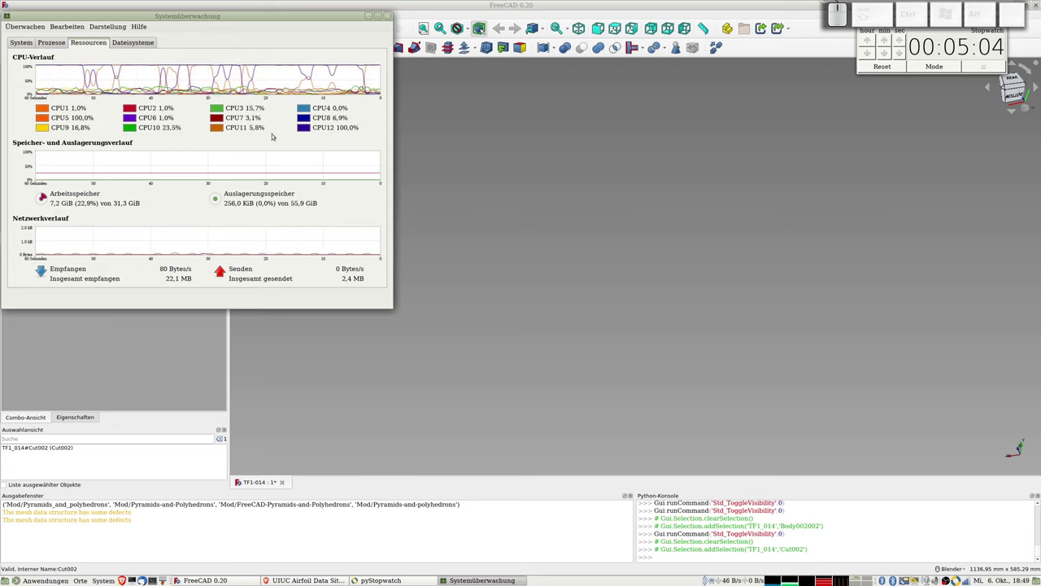
{"action": "key", "text": "super+r"}
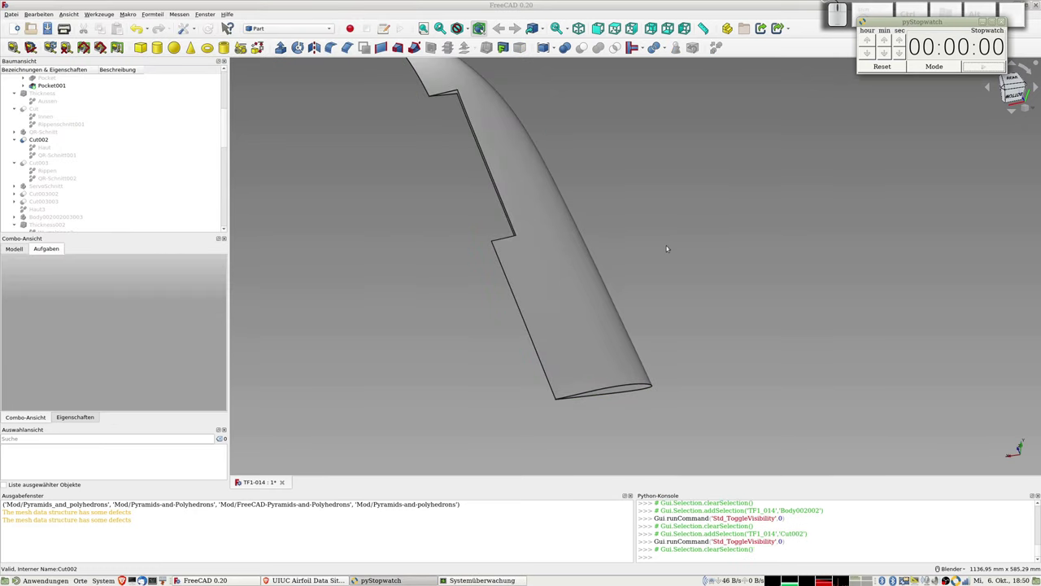
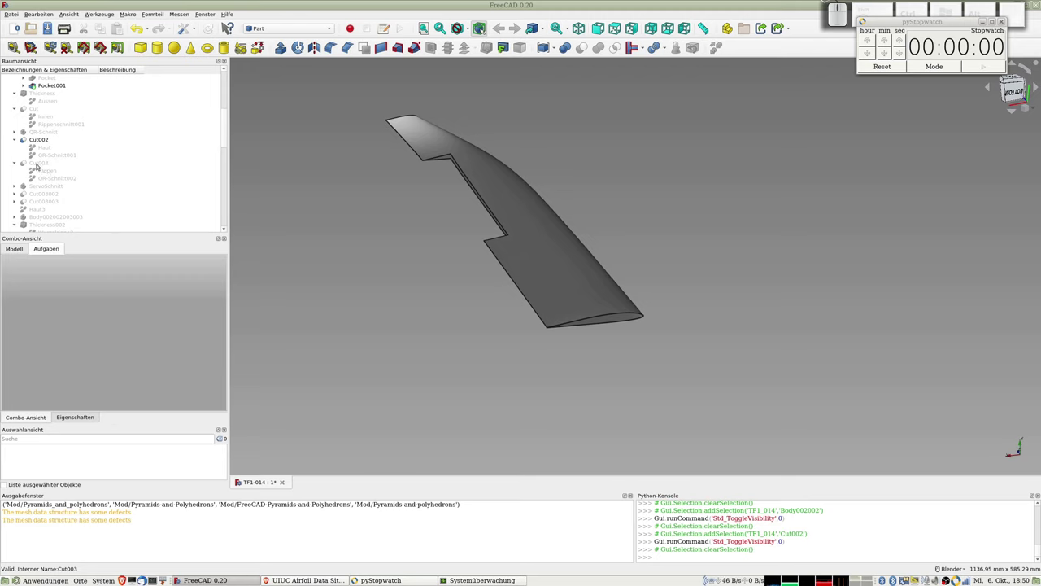
- Show the Cut003 ribbed lattice section in place of the plain Cut002 skin section
{"action": "left_click", "coordinate": [40, 162]}
{"action": "key", "text": "space"}
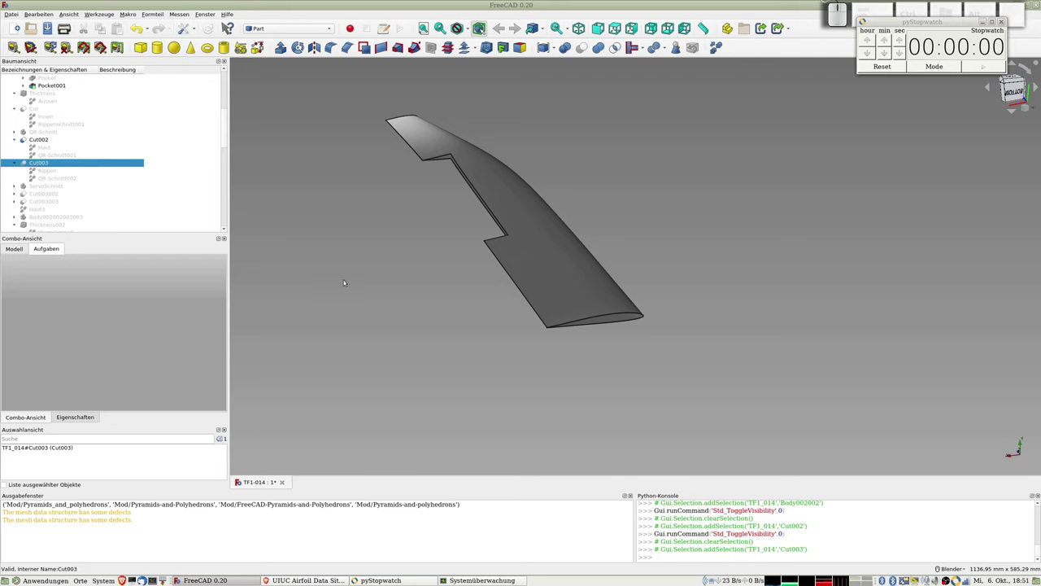
{"action": "key", "text": "alt+Tab"}
{"action": "key", "text": "alt+Tab"}
{"action": "key", "text": "alt+Tab"}
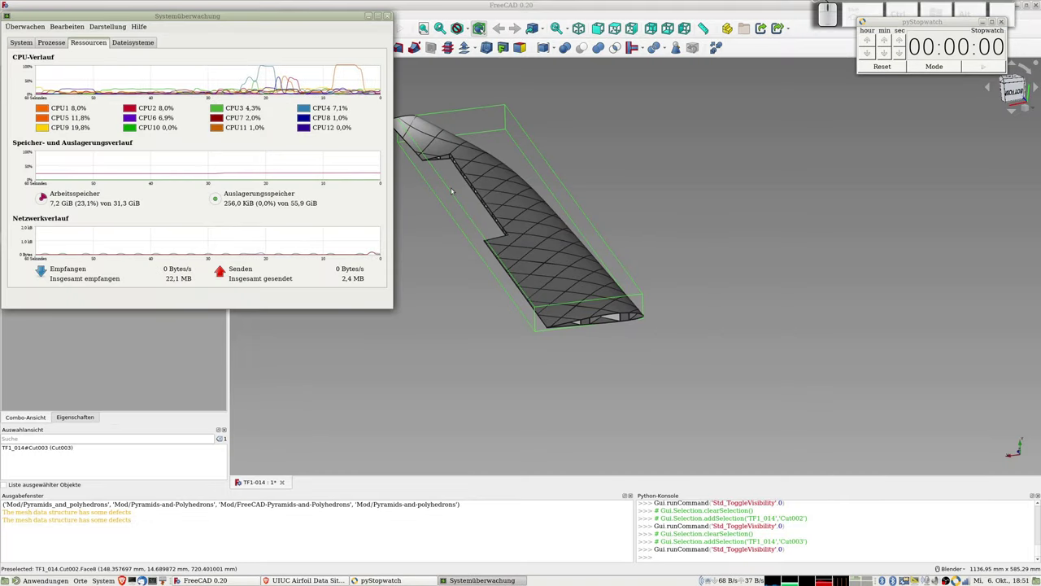
{"action": "key", "text": "alt+Tab"}
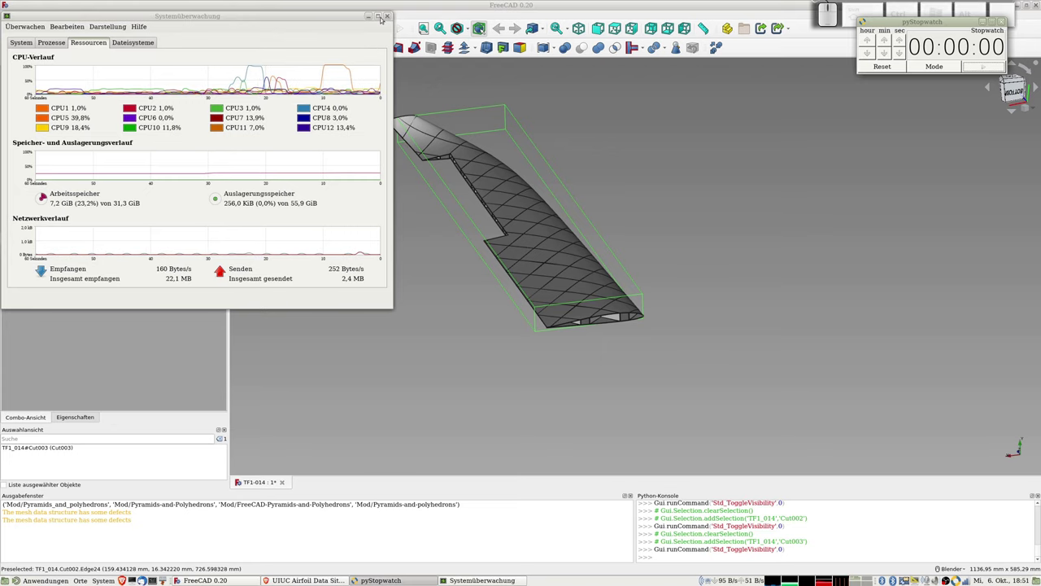
{"action": "left_click", "coordinate": [373, 13]}
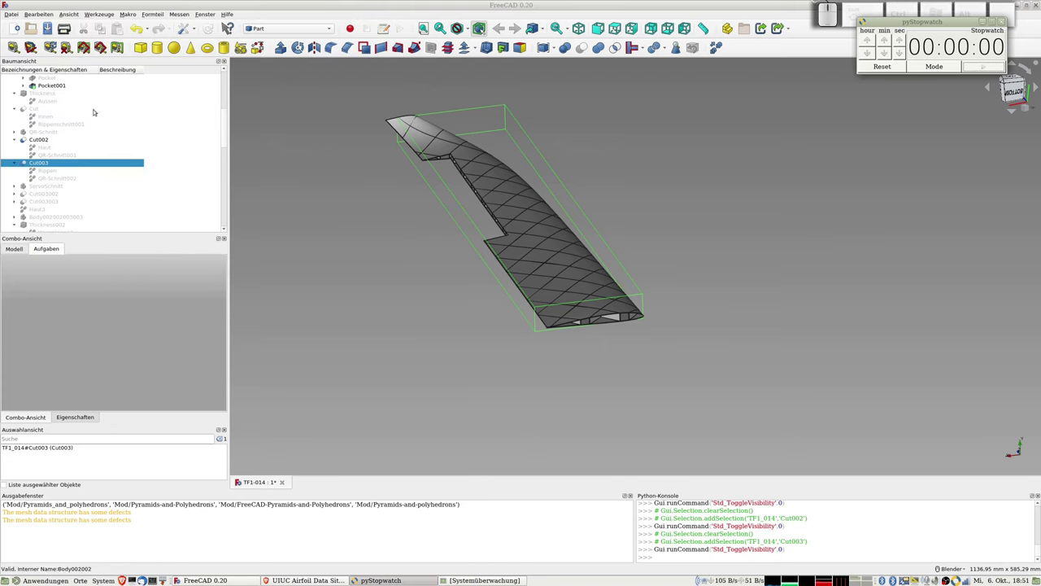
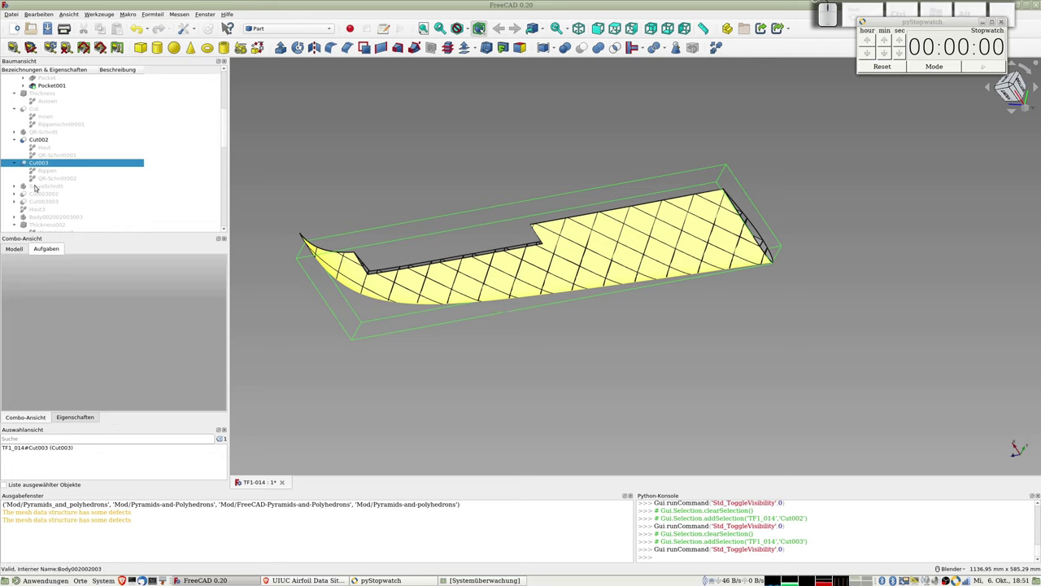
- Show the ServoSchnitt block against the ribbed wing to check it, then hide it again
{"action": "left_click", "coordinate": [28, 181]}
{"action": "key", "text": "space"}
{"action": "scroll", "scroll_direction": "up", "scroll_amount": 3}
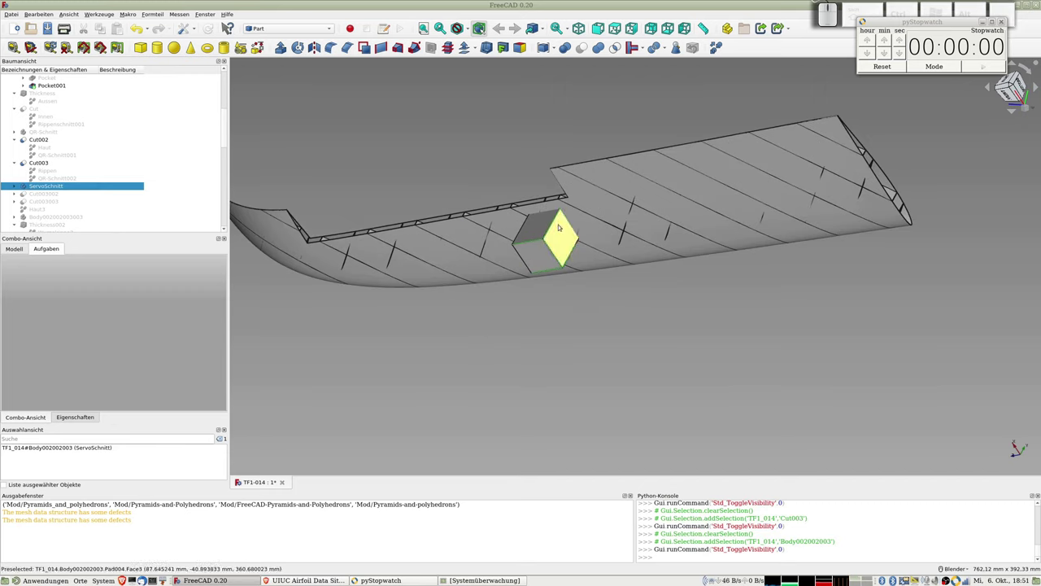
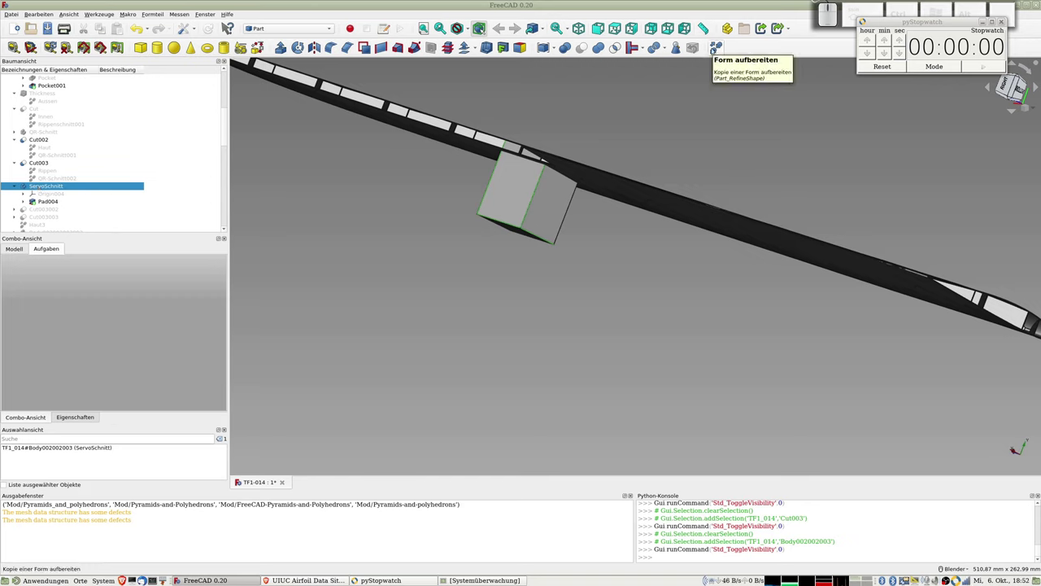
{"action": "key", "text": "space"}
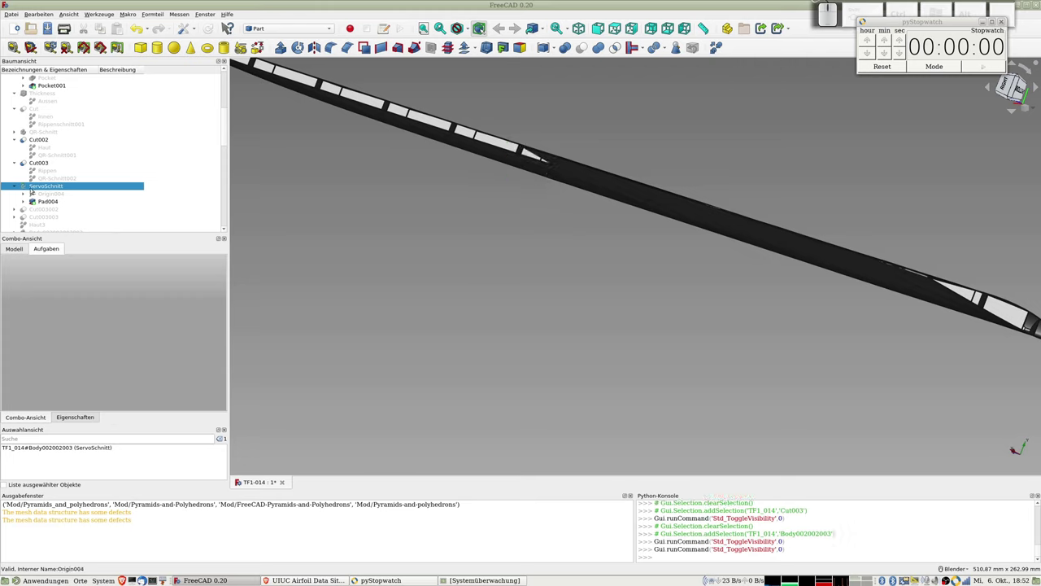
- Hide the ribbed lattice section Cut003 and the skin section Cut002, emptying the view
{"action": "left_click", "coordinate": [38, 163]}
{"action": "key", "text": "space"}
{"action": "left_click", "coordinate": [35, 139]}
{"action": "key", "text": "space"}
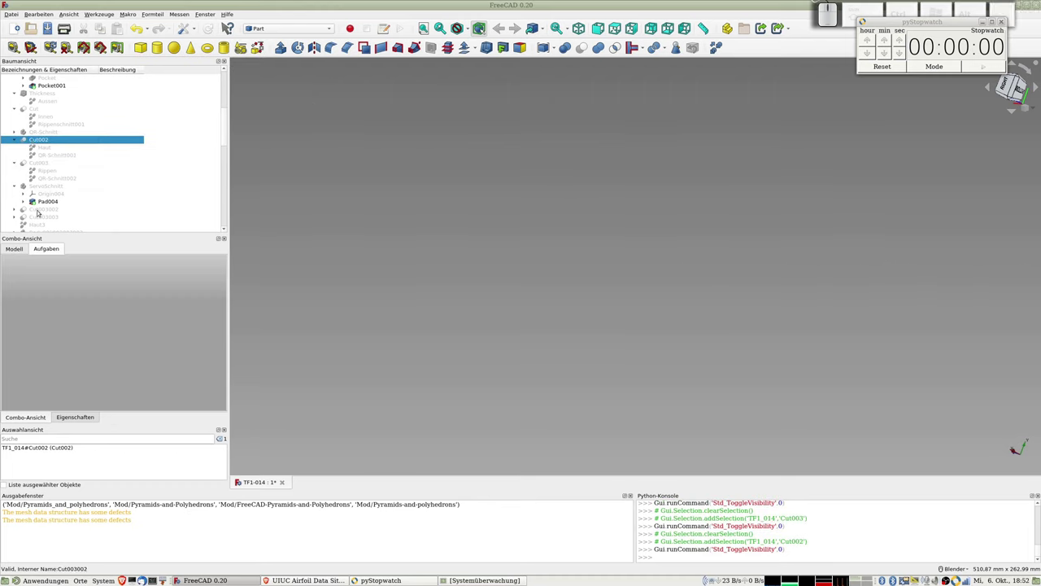
- Show the skin section Cut003002 with the servo opening and wait for the recompute
{"action": "left_click", "coordinate": [41, 208]}
{"action": "key", "text": "space"}
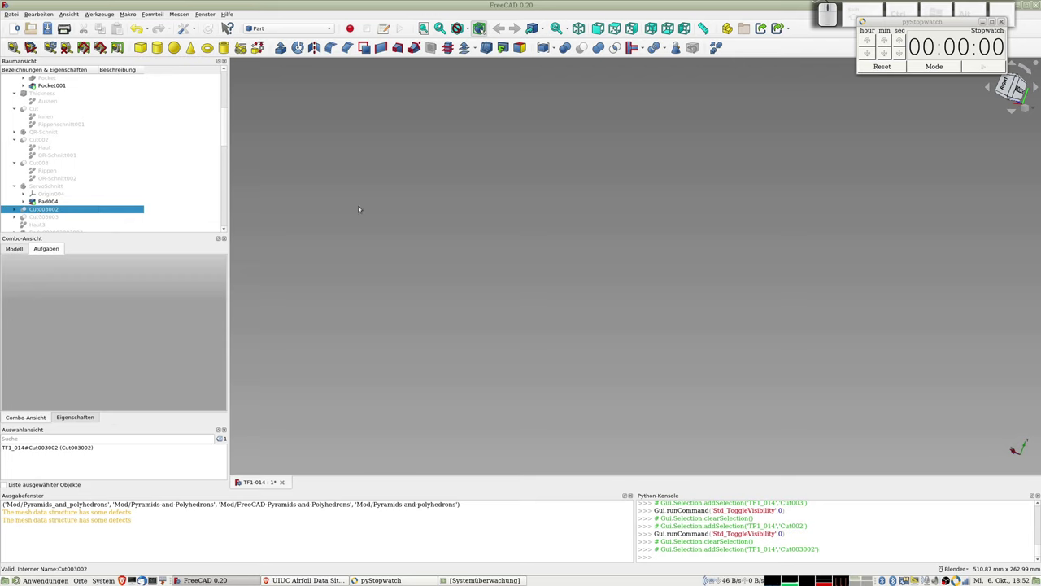
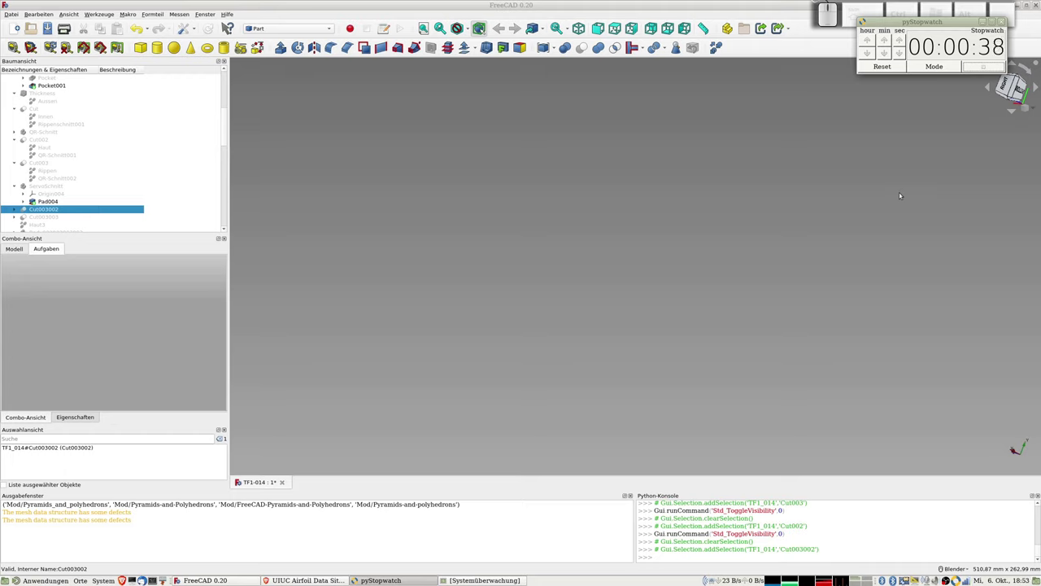
{"action": "key", "text": "alt+Tab"}
{"action": "key", "text": "alt+Tab"}
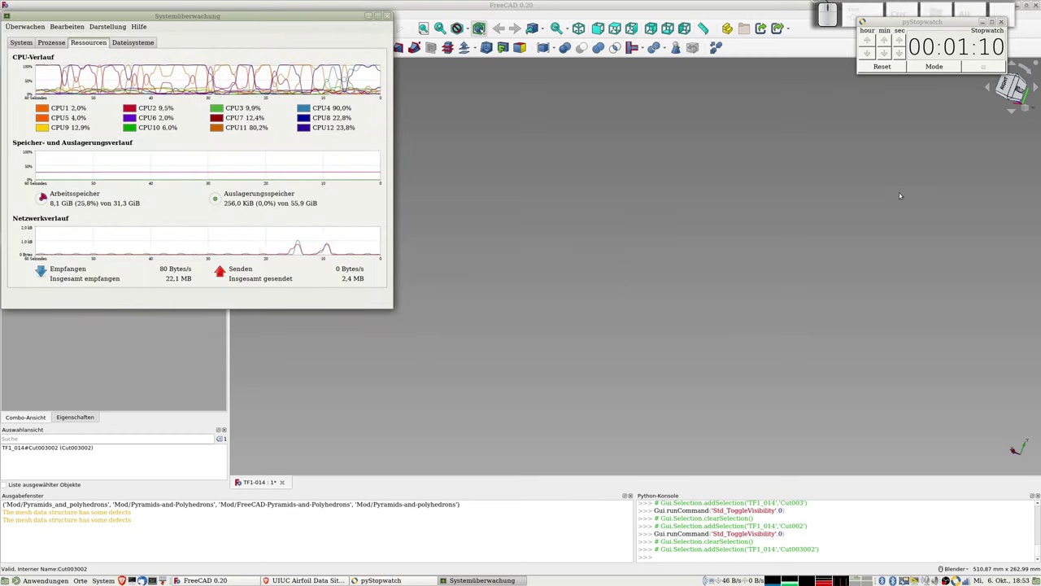
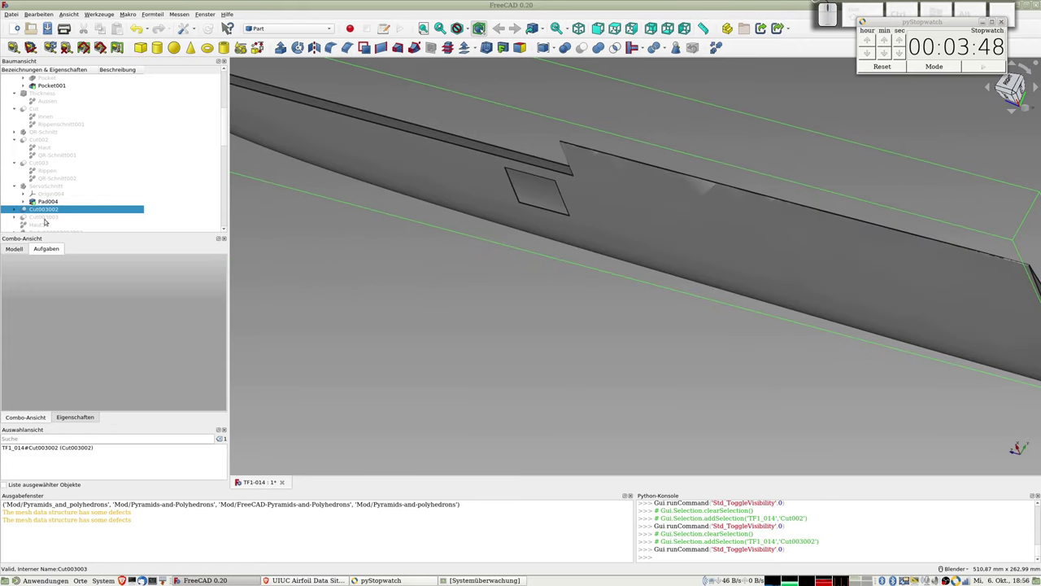
- Show the rib section Cut003003 with the servo opening as well
{"action": "left_click", "coordinate": [38, 217]}
{"action": "key", "text": "space"}
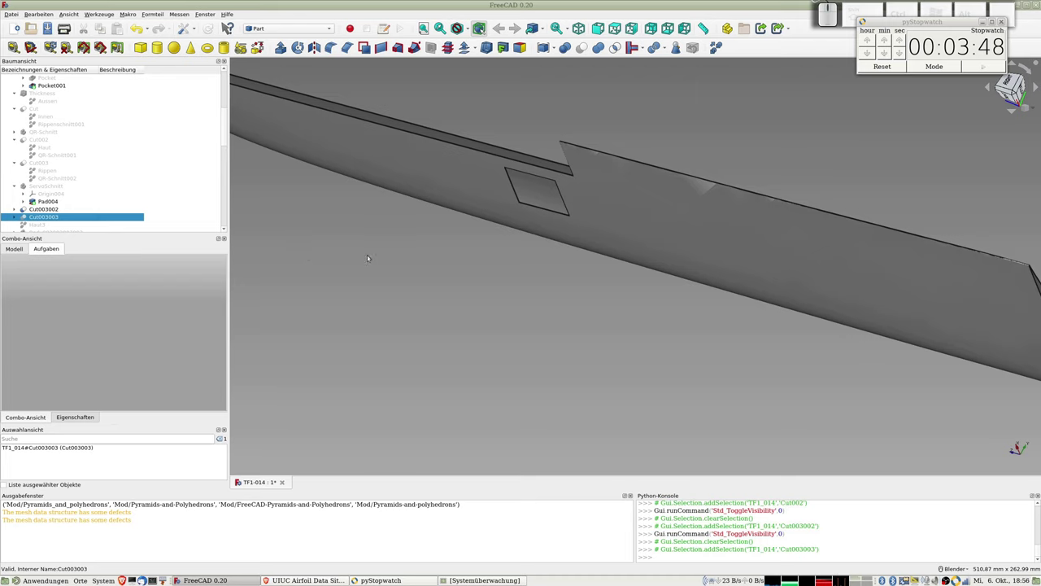
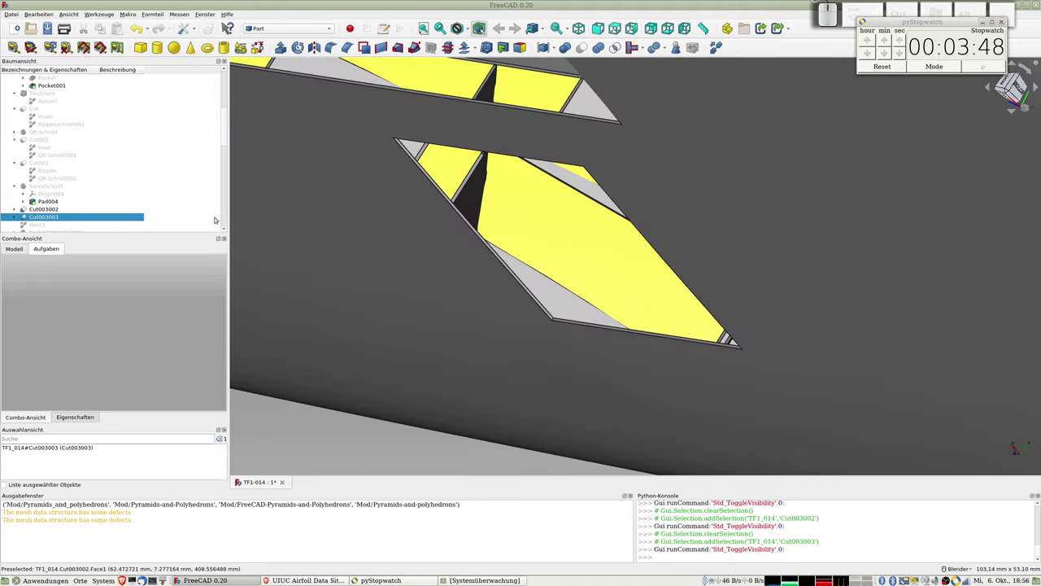
- Scroll through the model tree to locate the final skin part Haut3 for display
{"action": "scroll", "scroll_direction": "down", "scroll_amount": 3}
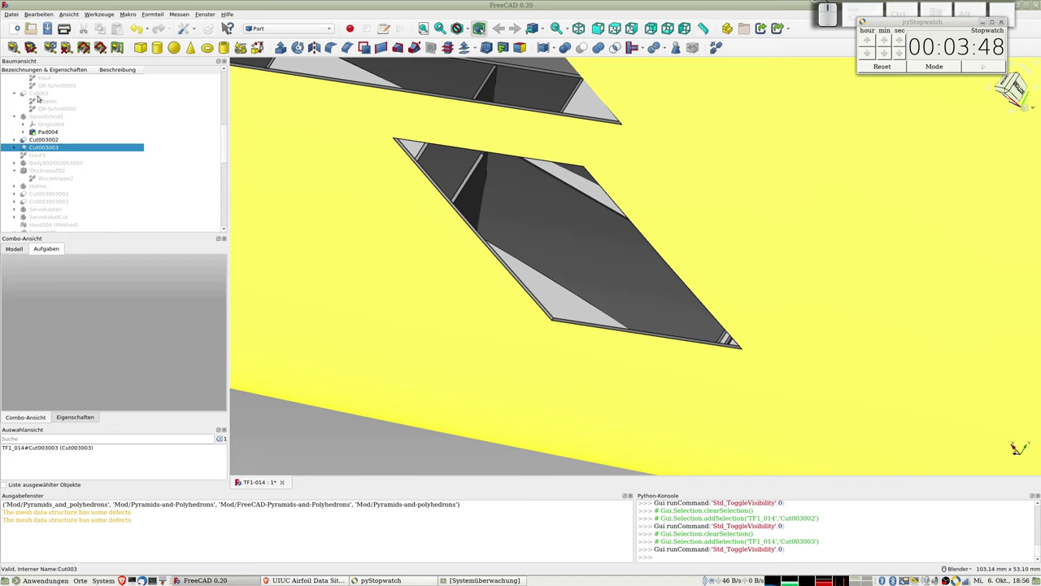
{"action": "scroll", "scroll_direction": "up", "scroll_amount": 3}
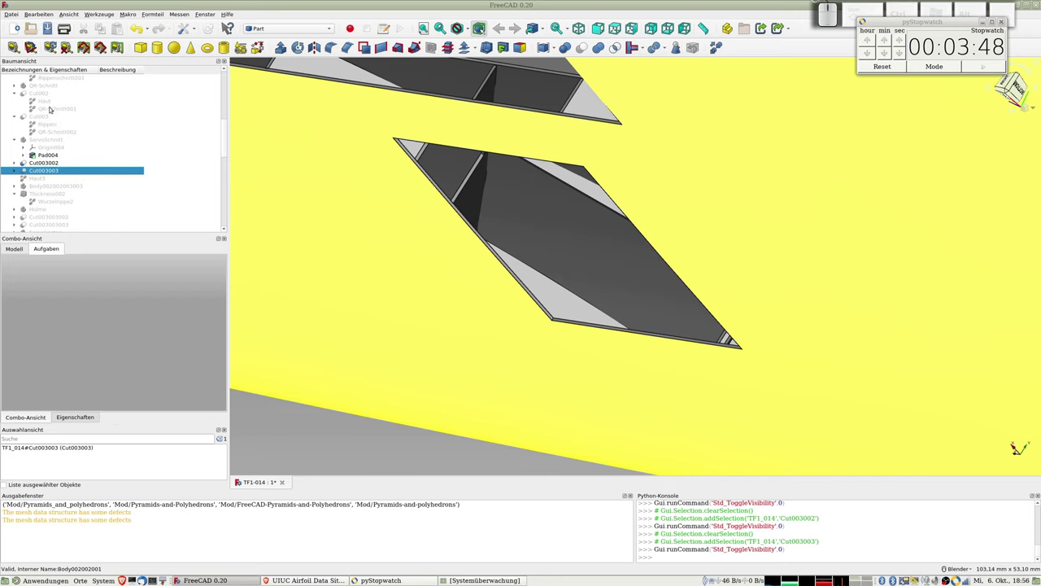
{"action": "scroll", "scroll_direction": "down", "scroll_amount": 3}
{"action": "scroll", "scroll_direction": "down", "scroll_amount": 3}
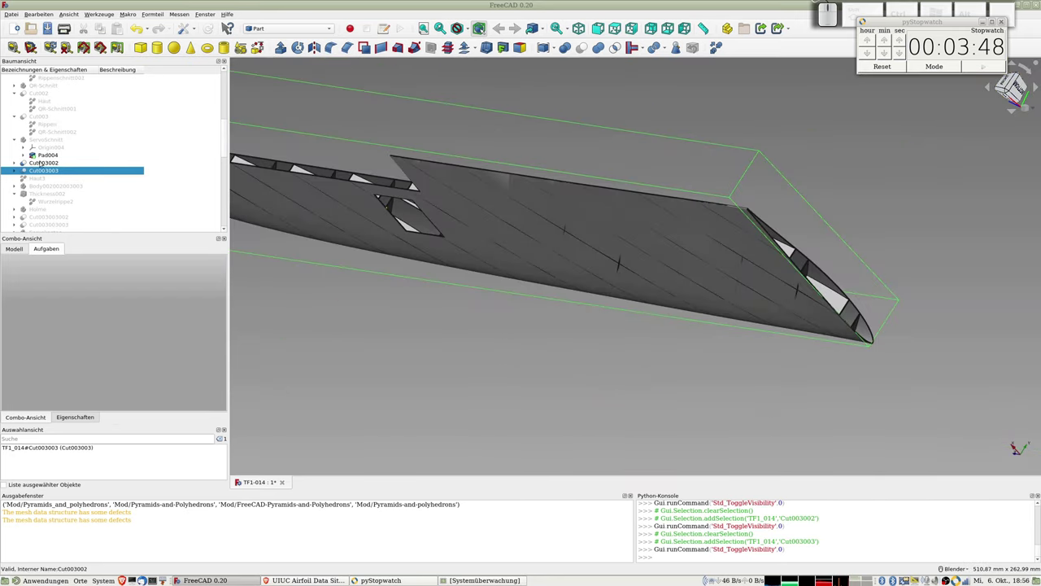
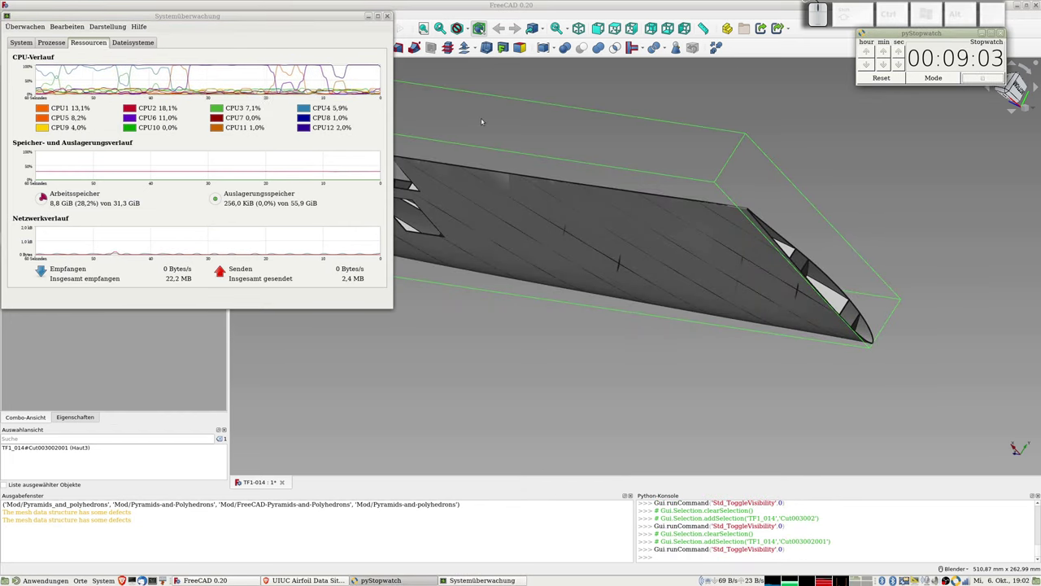
{"action": "key", "text": "super+r"}
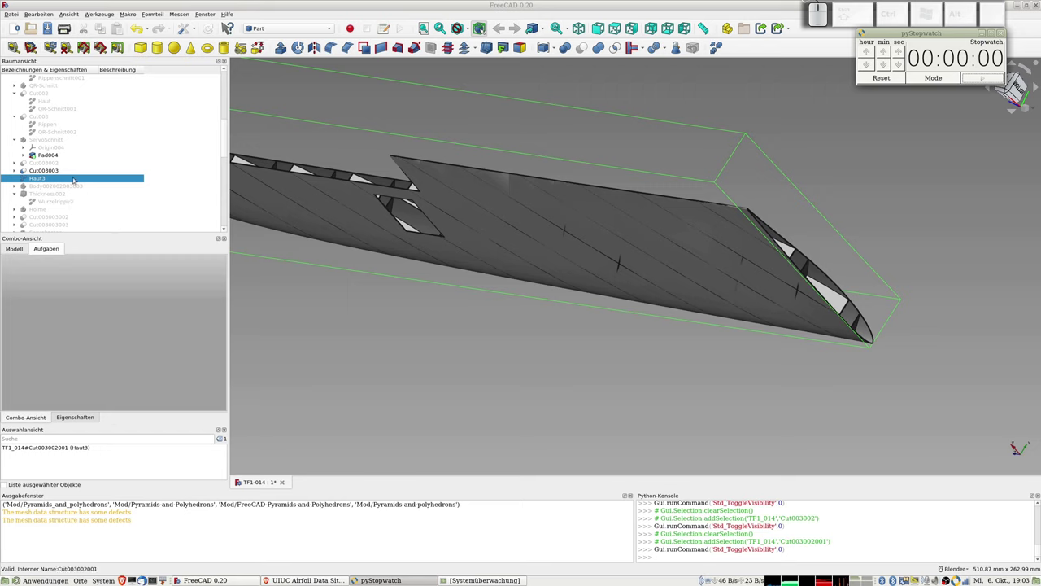
{"action": "scroll", "scroll_direction": "down", "scroll_amount": 3}
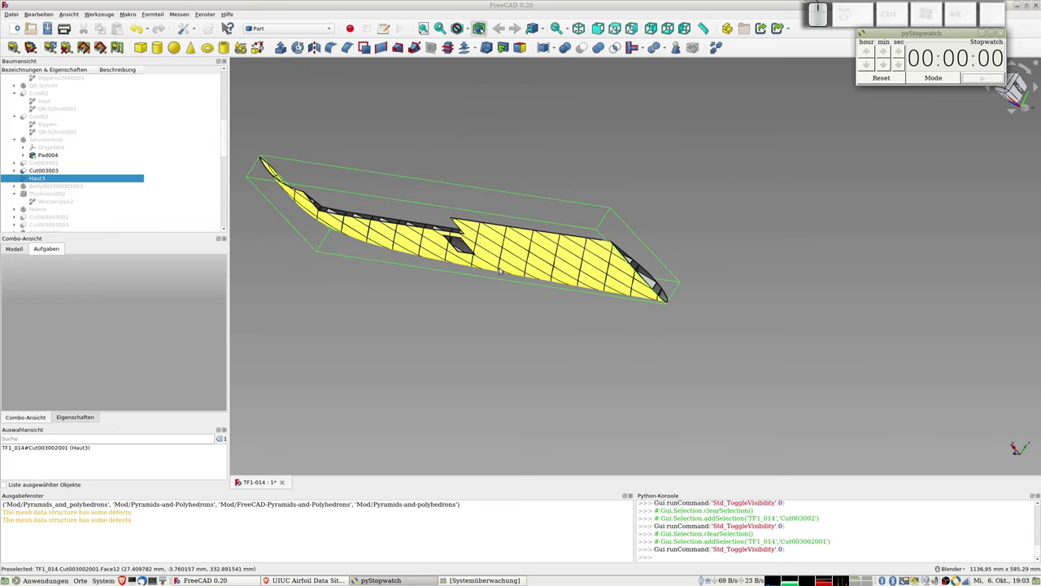
{"action": "scroll", "scroll_direction": "up", "scroll_amount": 3}
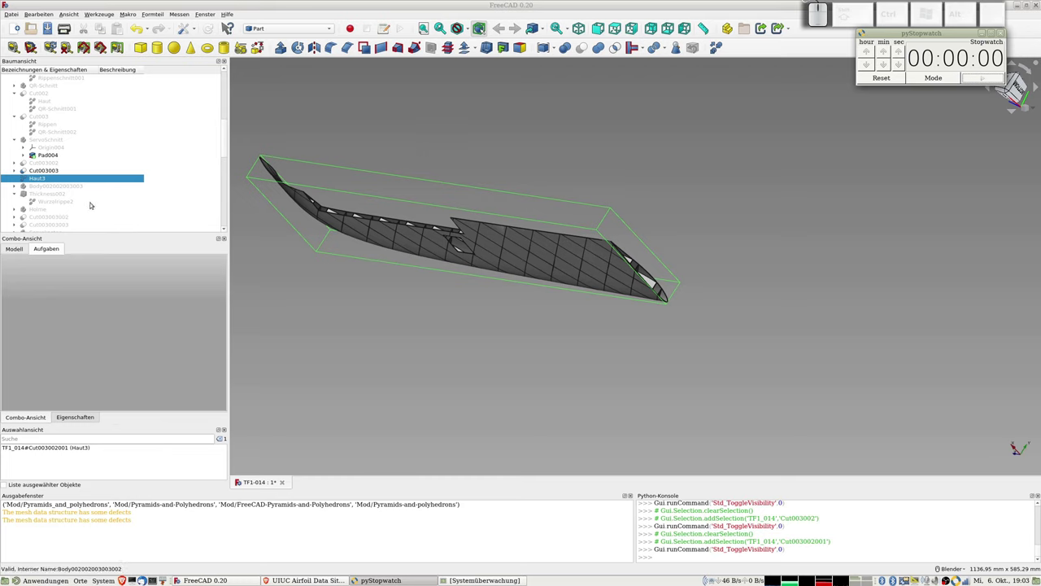
{"action": "key", "text": "super+r"}
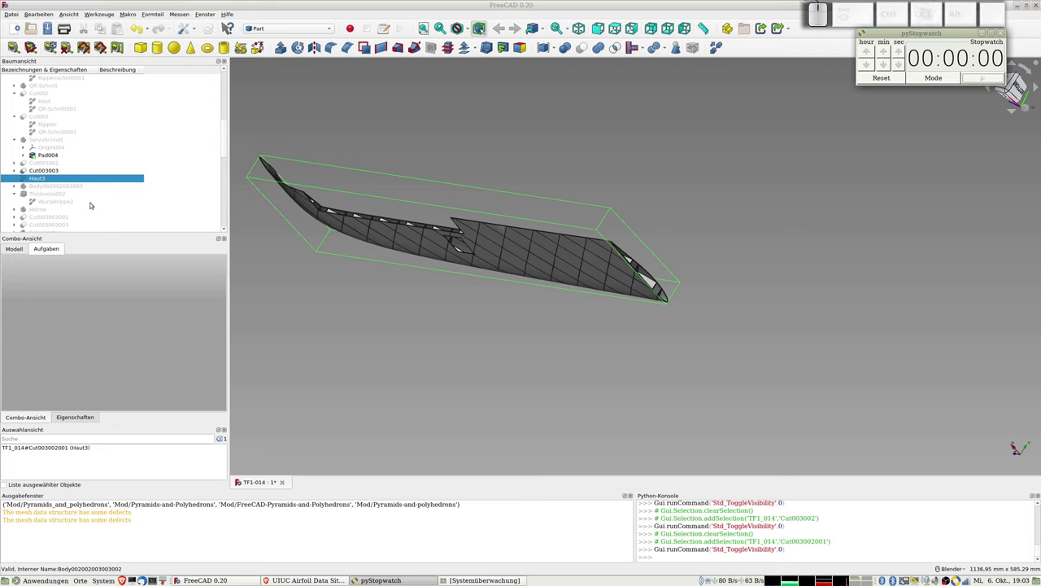
{"action": "key", "text": "super+u"}
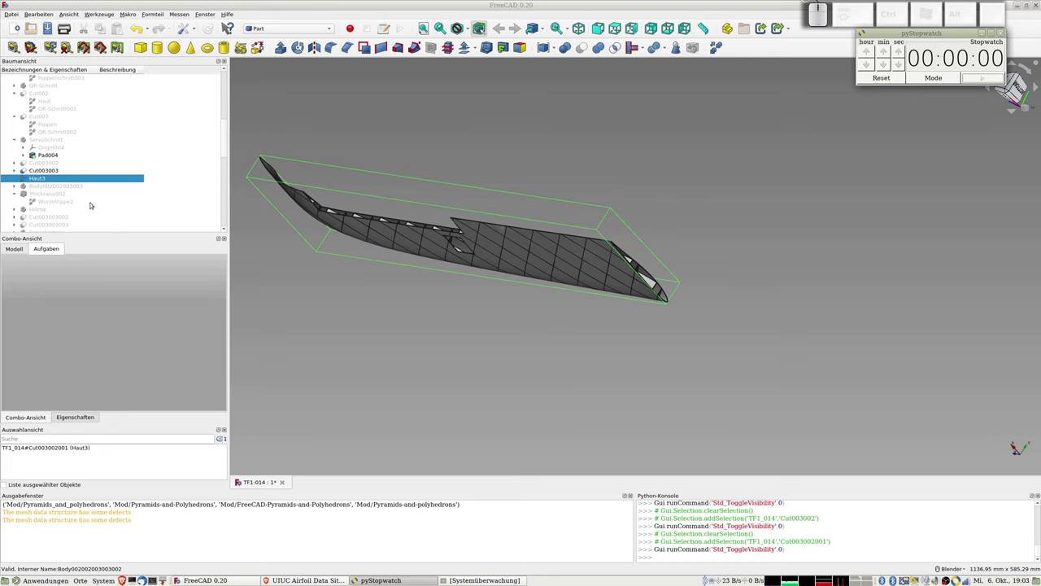
{"action": "key", "text": "super+i"}
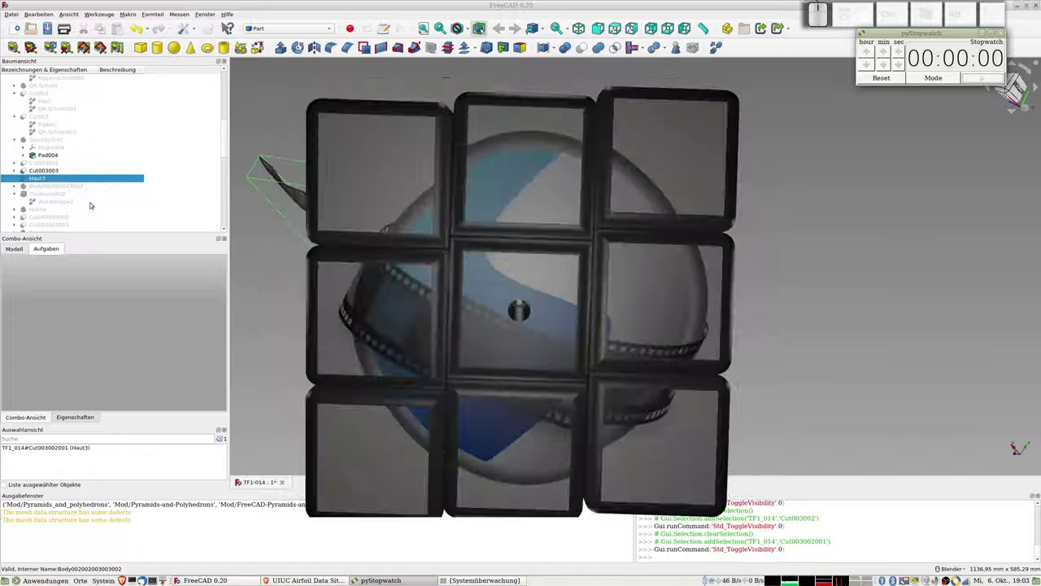